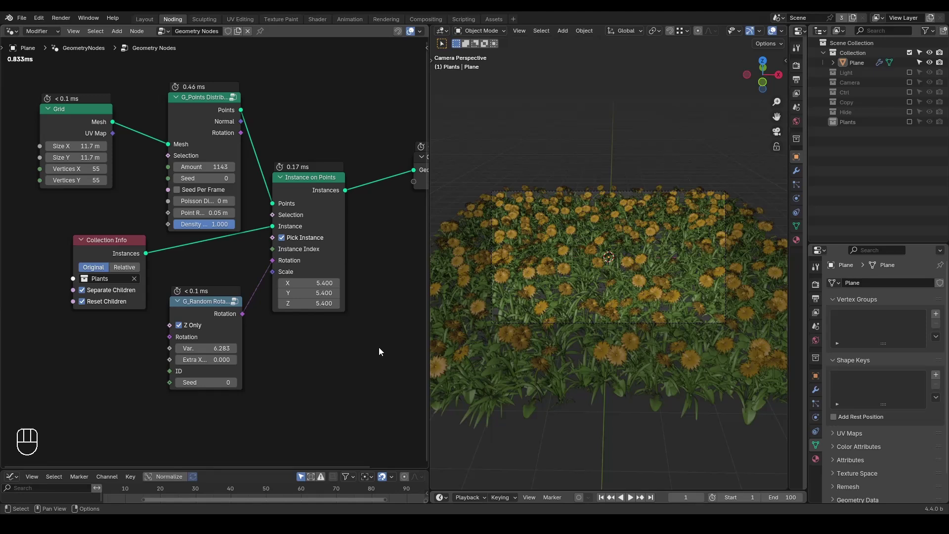
Preview the bare grid mesh, then return to previewing the instanced flowers.
key(ctrl+shift+alt+q)
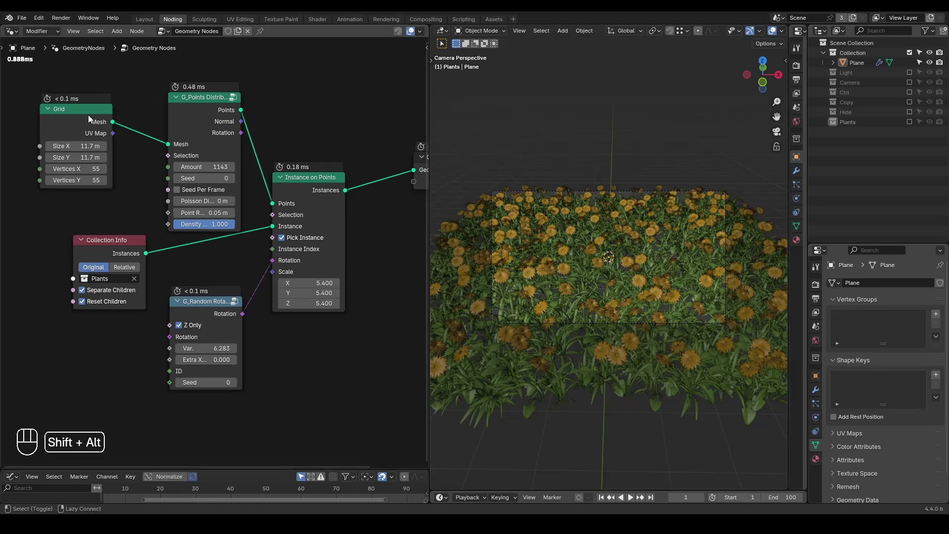
click(91, 118)
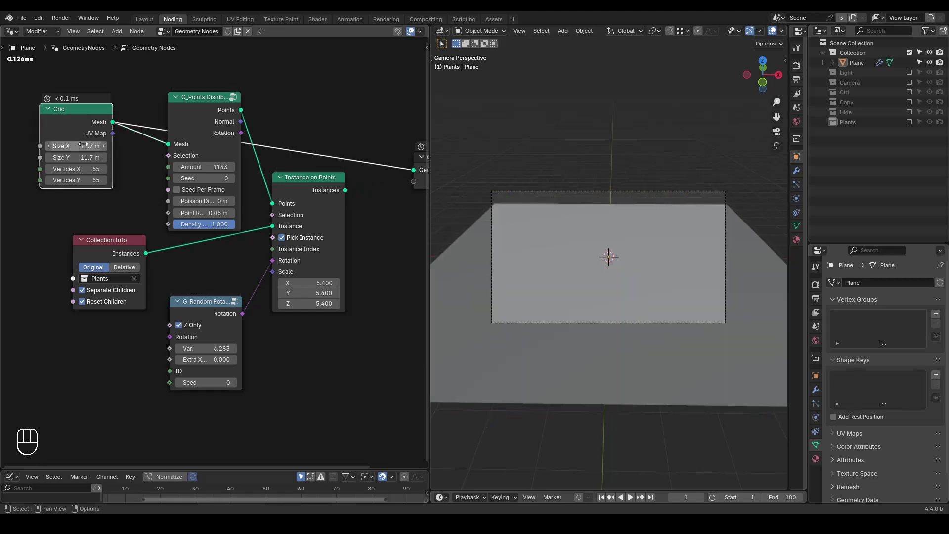
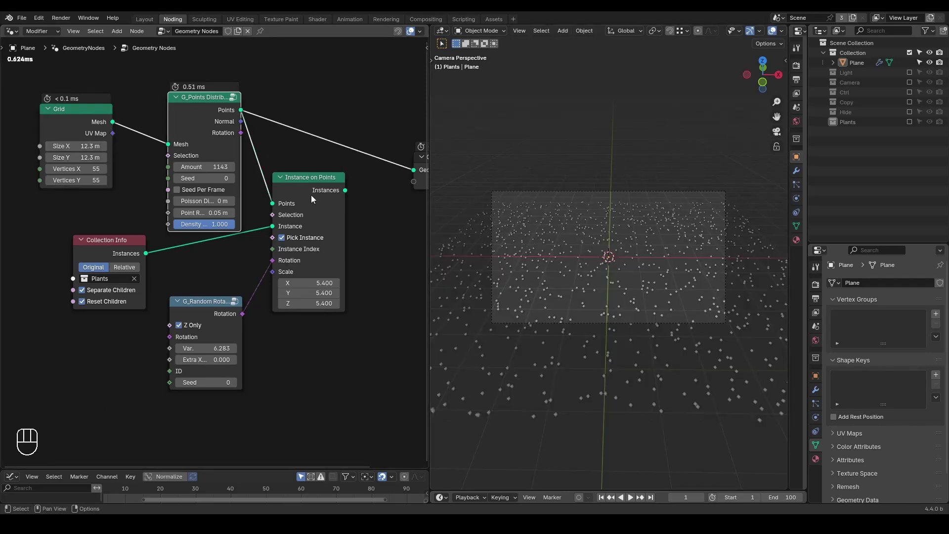
click(303, 193)
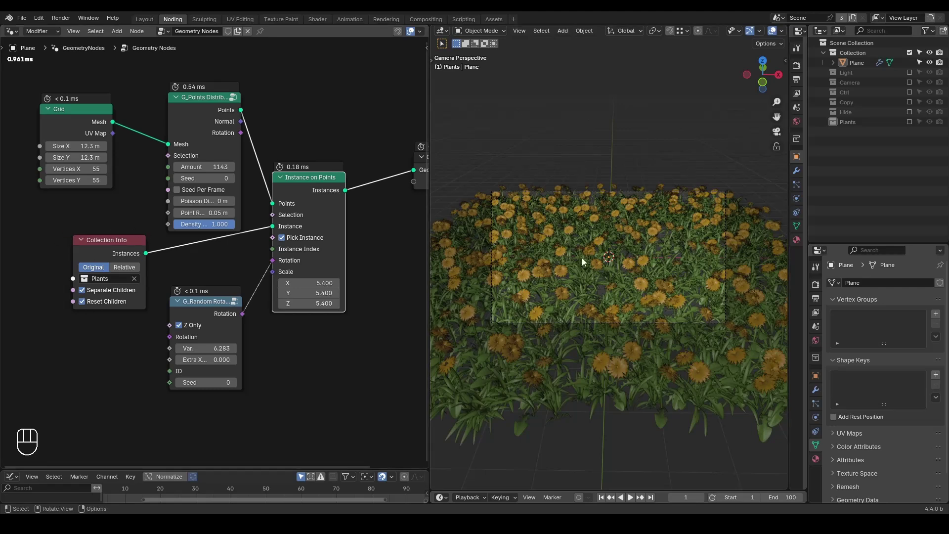
Enlarge the grid to 12.3 m per side and cut the G_Random Rotation link to the instances.
key(d)
drag(157, 254, 158, 267)
key(d)
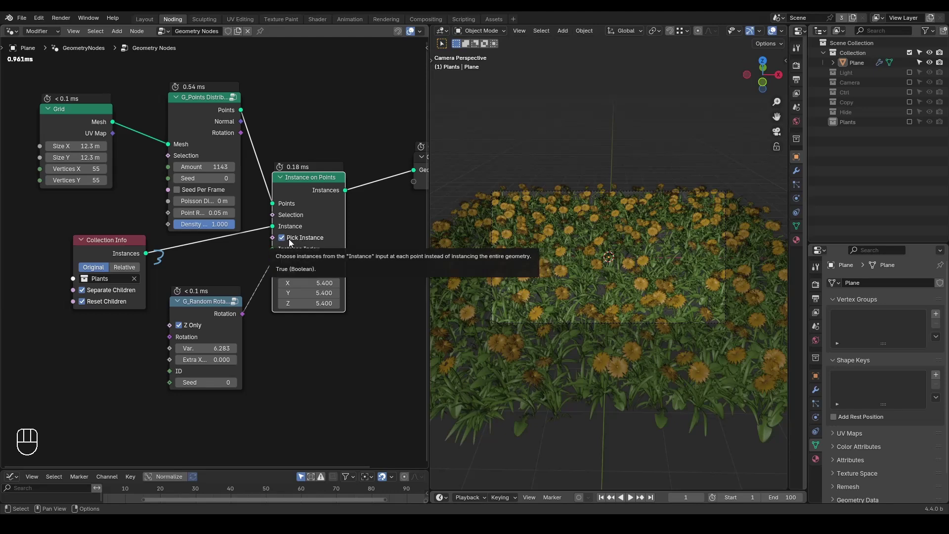
double_click(288, 242)
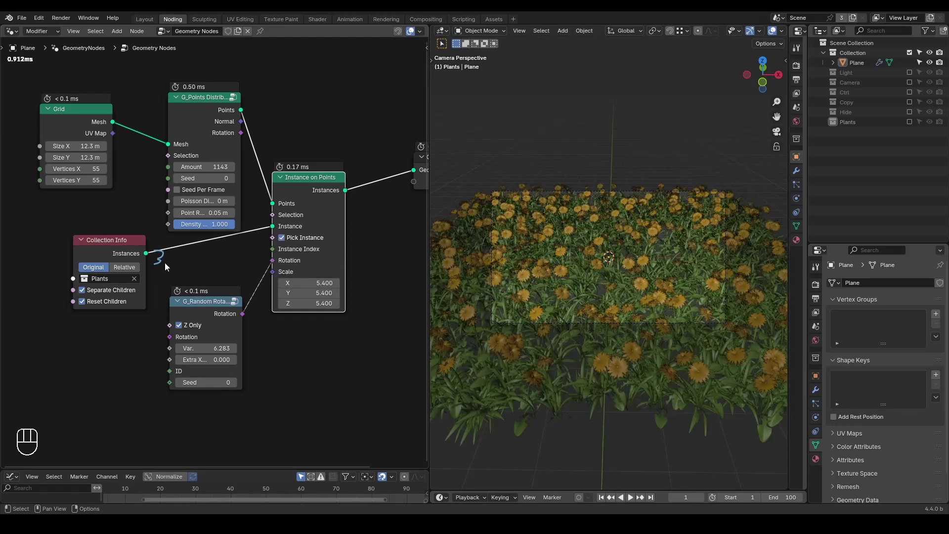
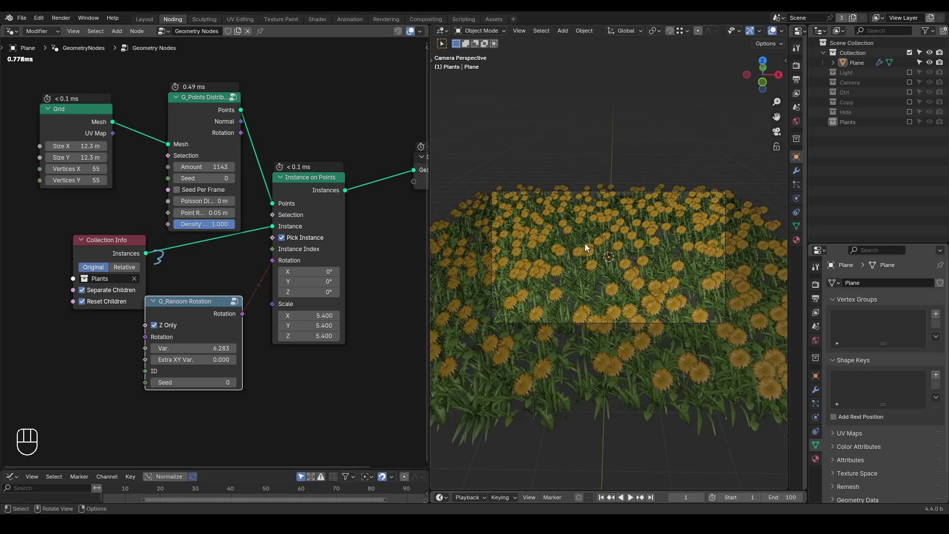
Reconnect G_Random Rotation and add a G_Randomness preset feeding the instance Scale.
click(246, 269)
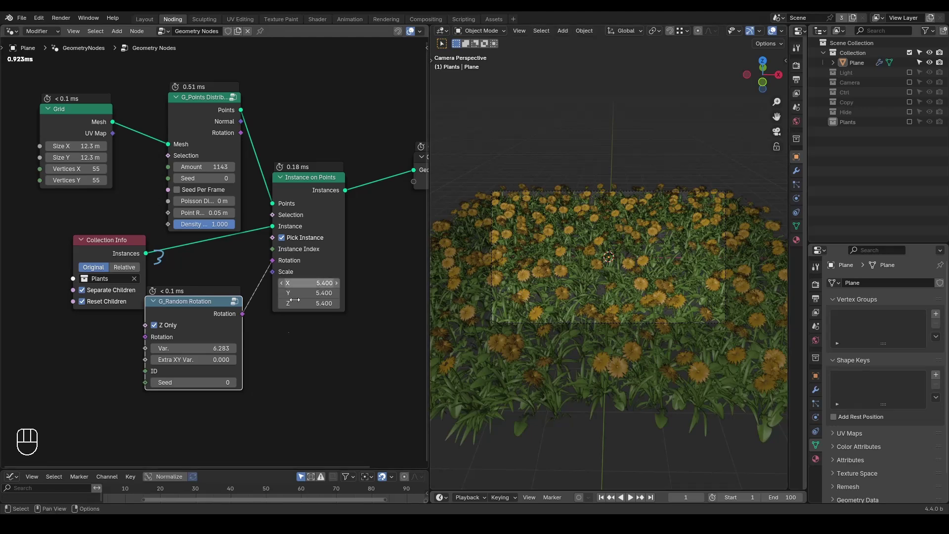
click(281, 344)
key(ctrl+a)
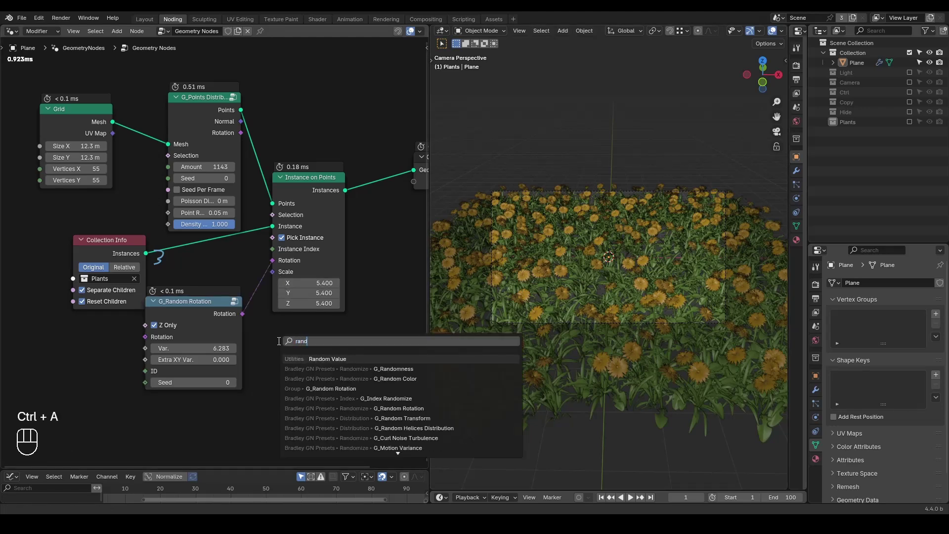
key(s)
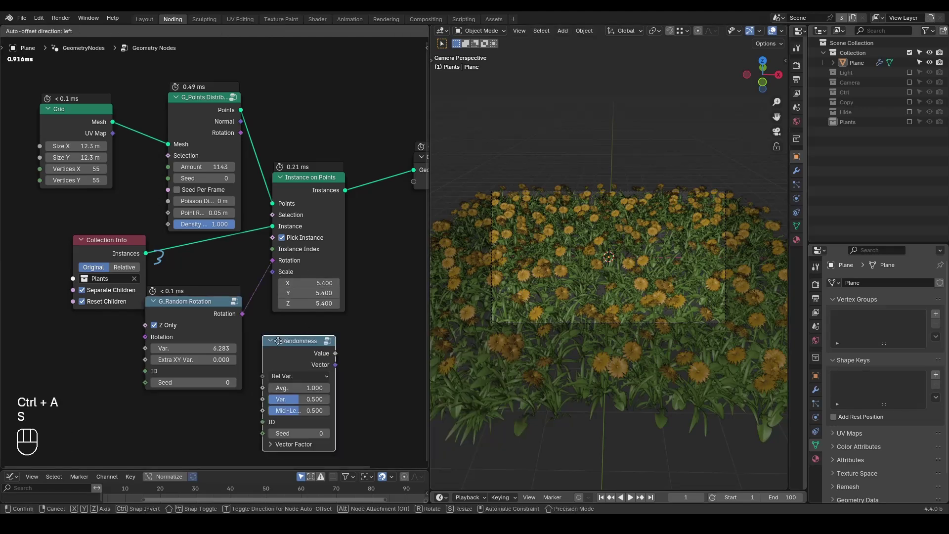
drag(344, 335, 277, 277)
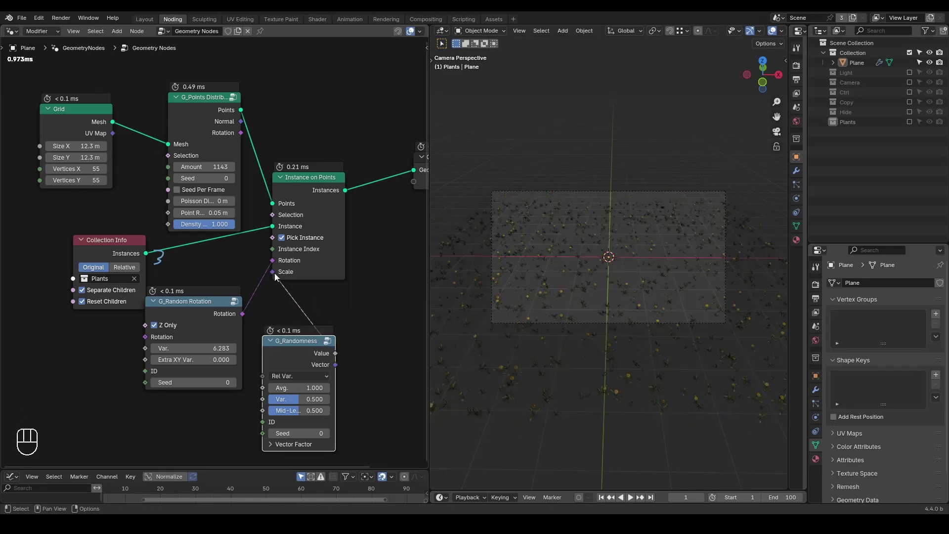
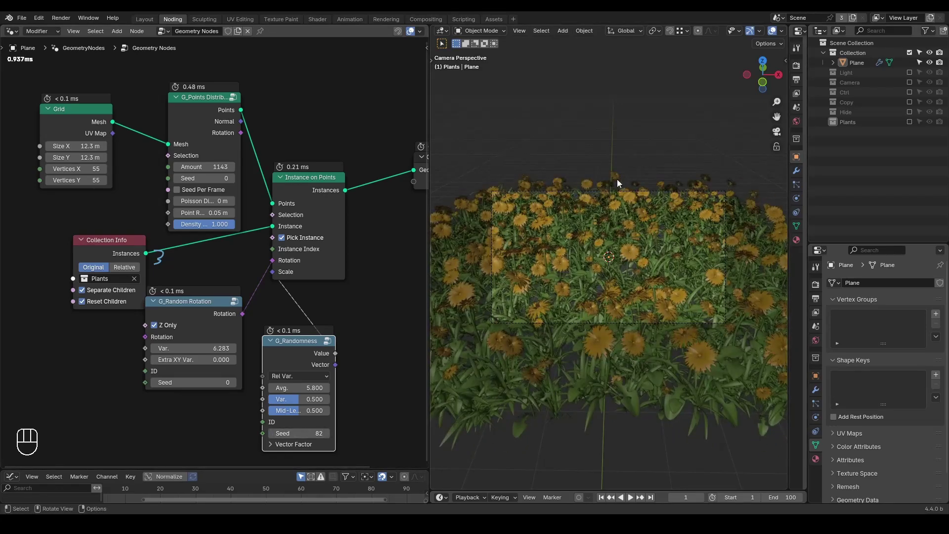
Set G_Randomness to average 5.8 with seed 82 and begin adding another node.
key(ctrl+shift+alt+q)
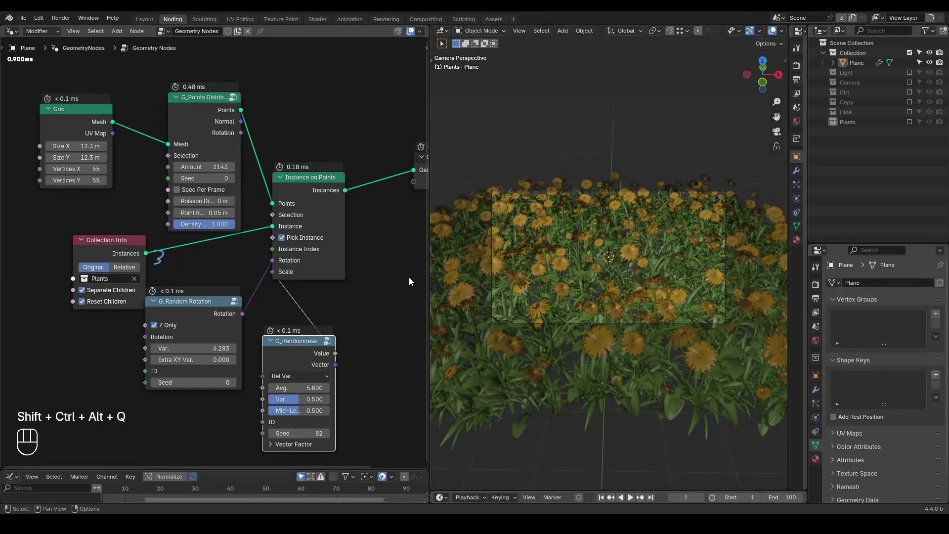
click(205, 307)
click(302, 346)
click(191, 405)
right_click(190, 405)
key(ctrl+a)
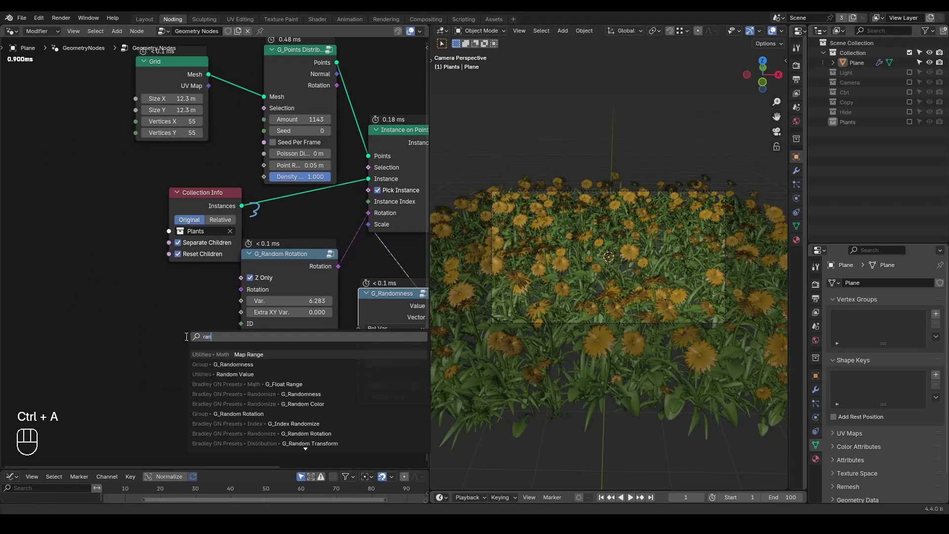
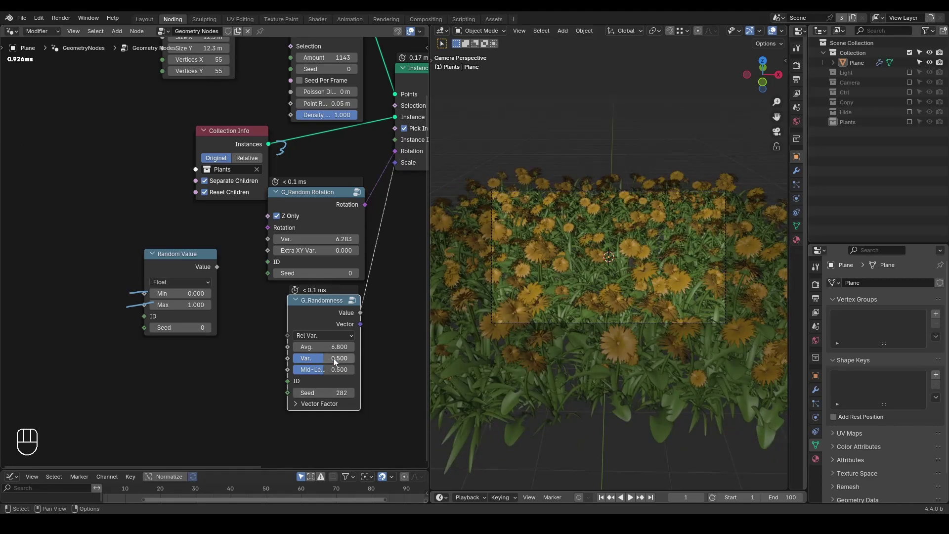
Add a Float Random Value node and raise G_Randomness to average 6.8, seed 282.
drag(325, 338, 366, 306)
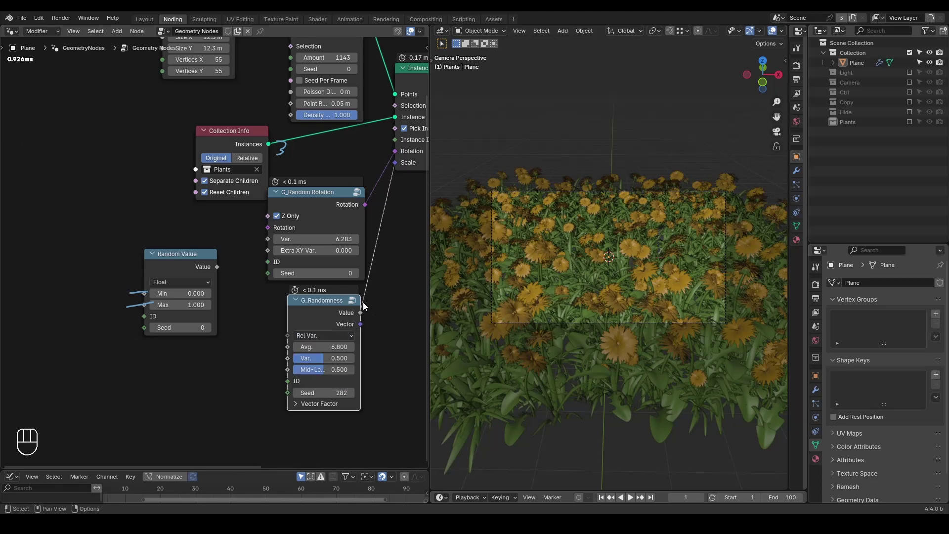
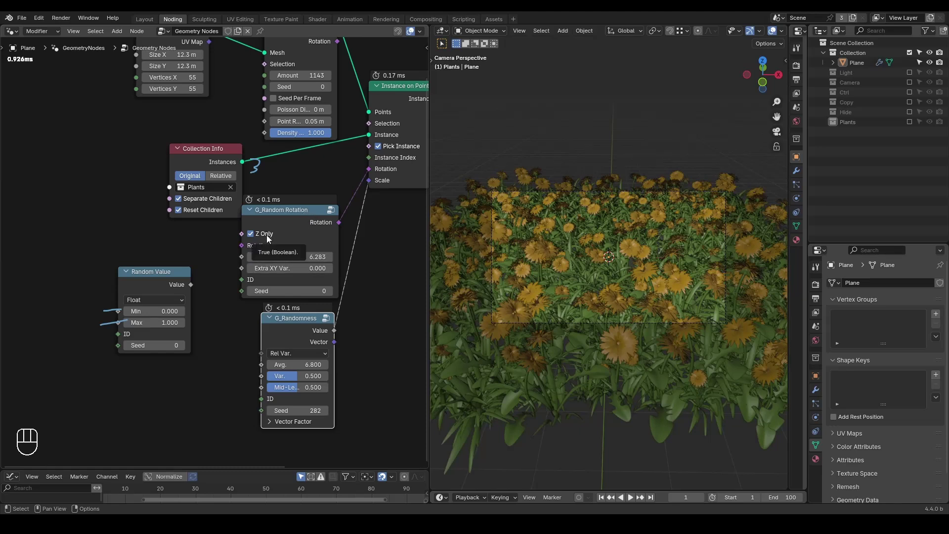
Let flowers tilt on all axes with Extra XY Var 0.73 and rotation seed 28.
drag(516, 336, 533, 318)
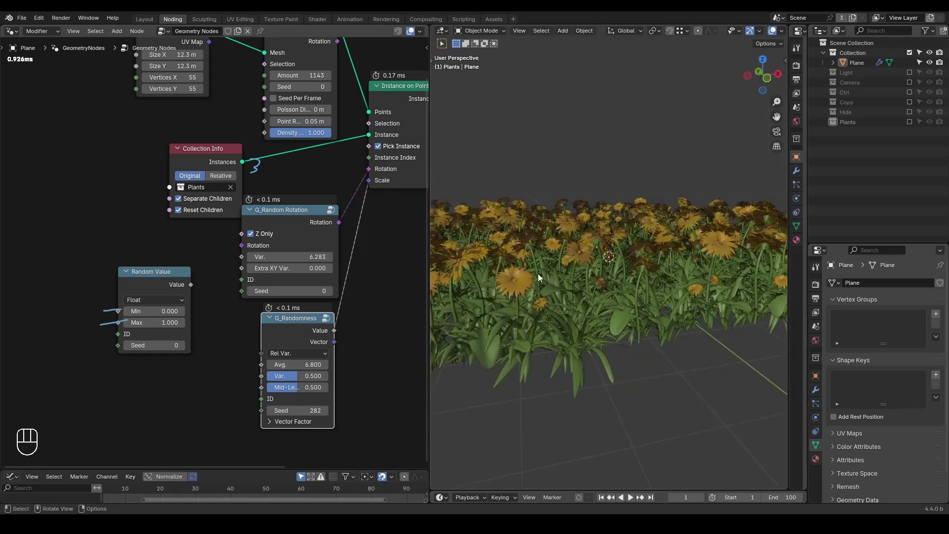
click(257, 239)
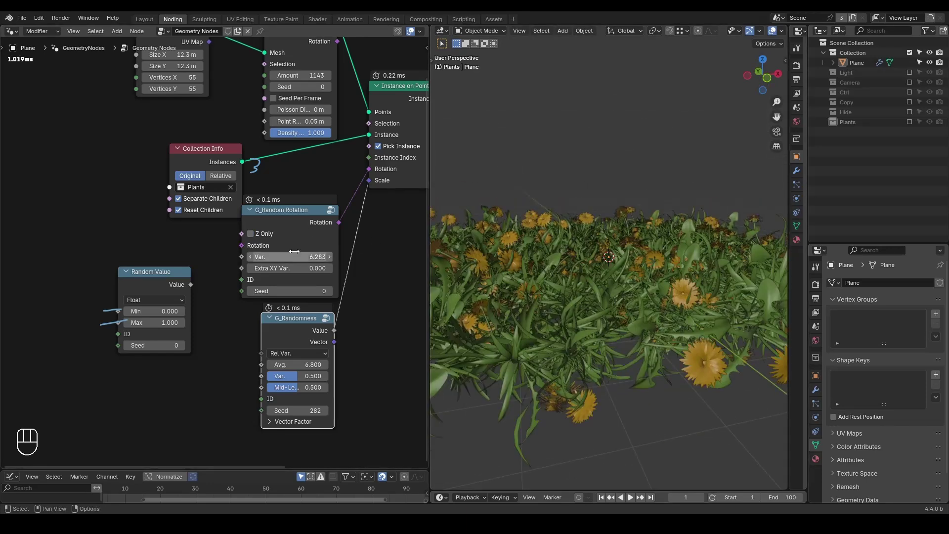
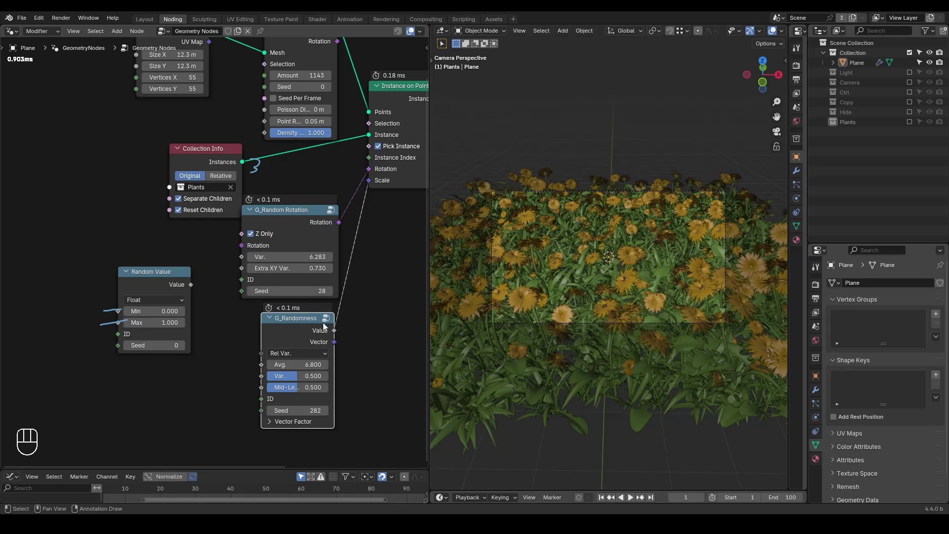
click(149, 258)
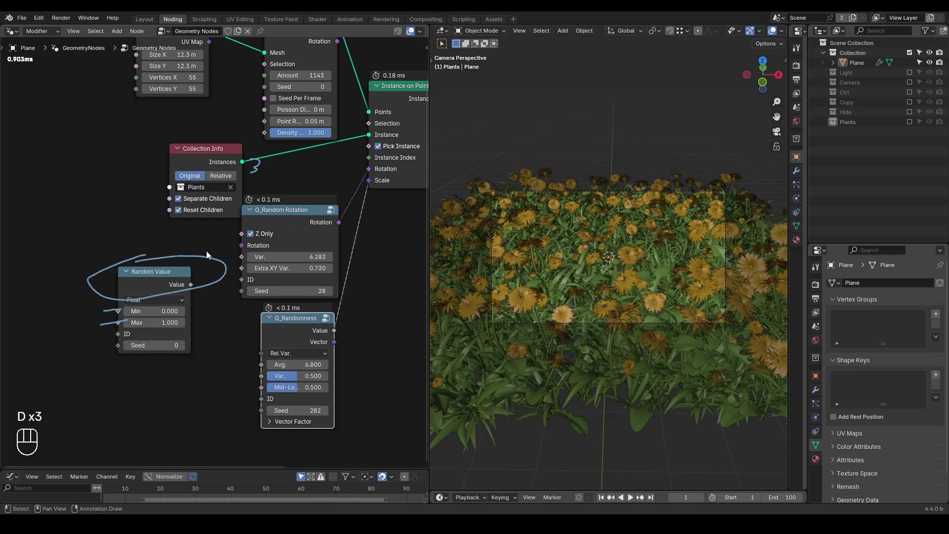
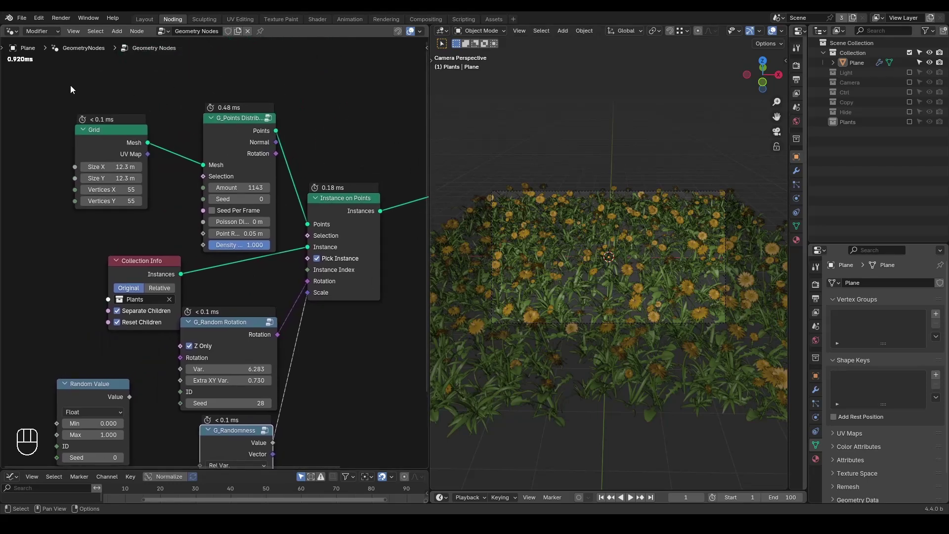
Show the scene's EEVEE render settings in the Properties editor.
key(d)
key(d)
key(d)
click(8, 77)
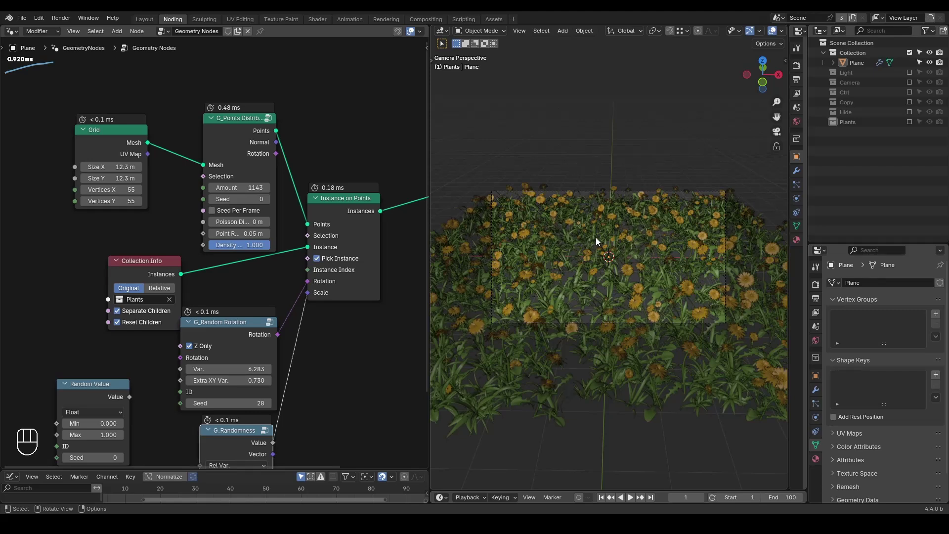
click(815, 290)
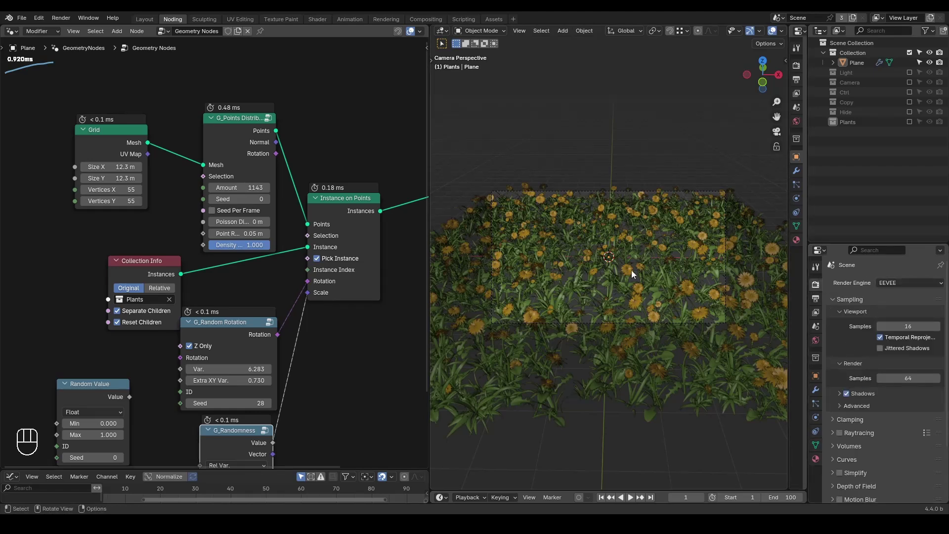
Orbit to view the flowers from the side, then return to the camera view.
drag(610, 277, 615, 263)
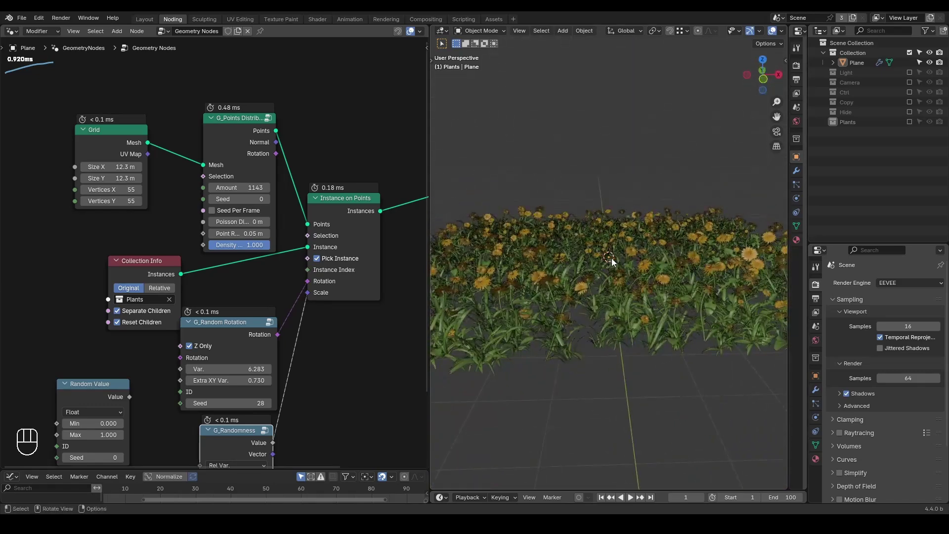
key(KP_0)
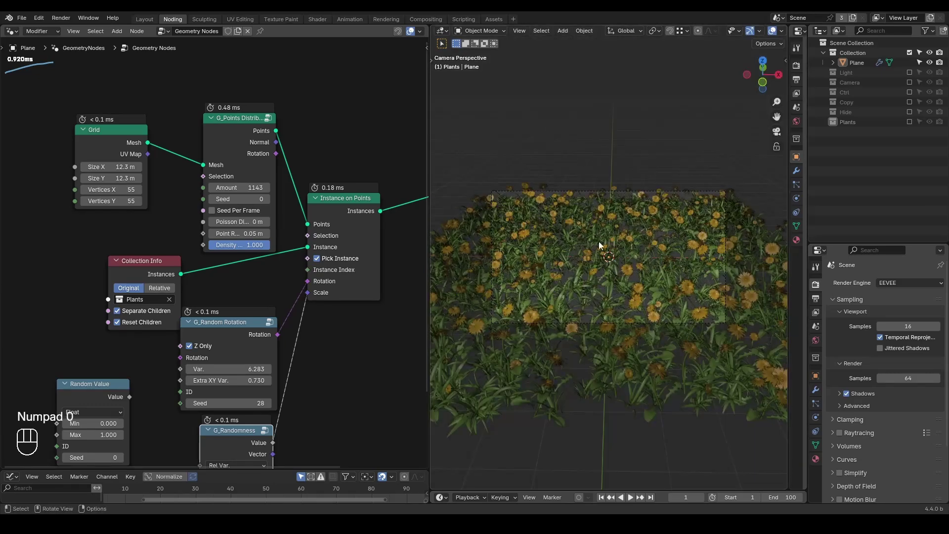
middle_click(351, 158)
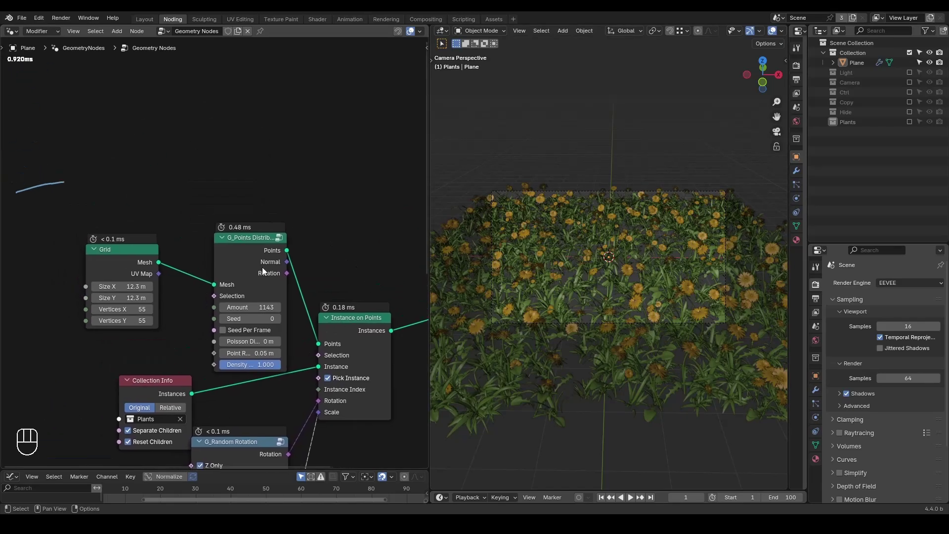
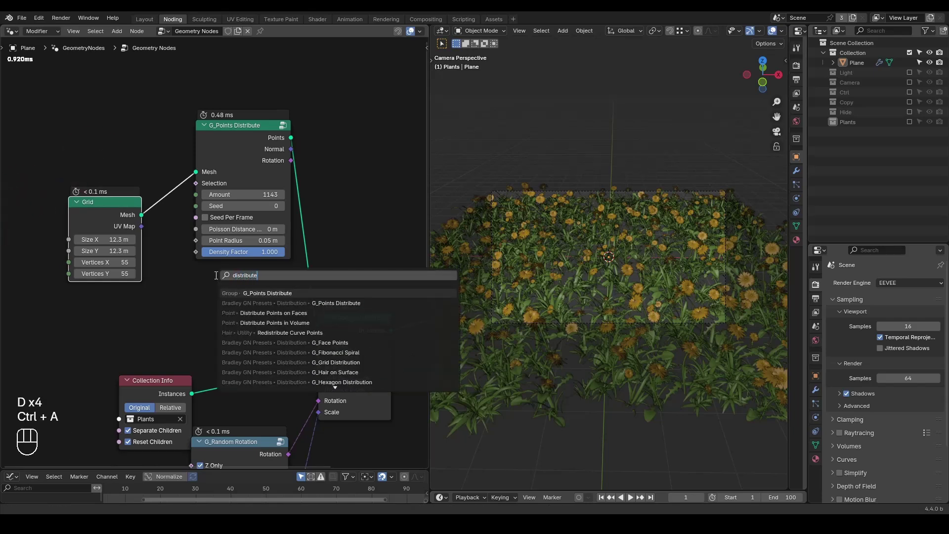
Add a Distribute Points on Faces node and note its Selection input.
key(Down)
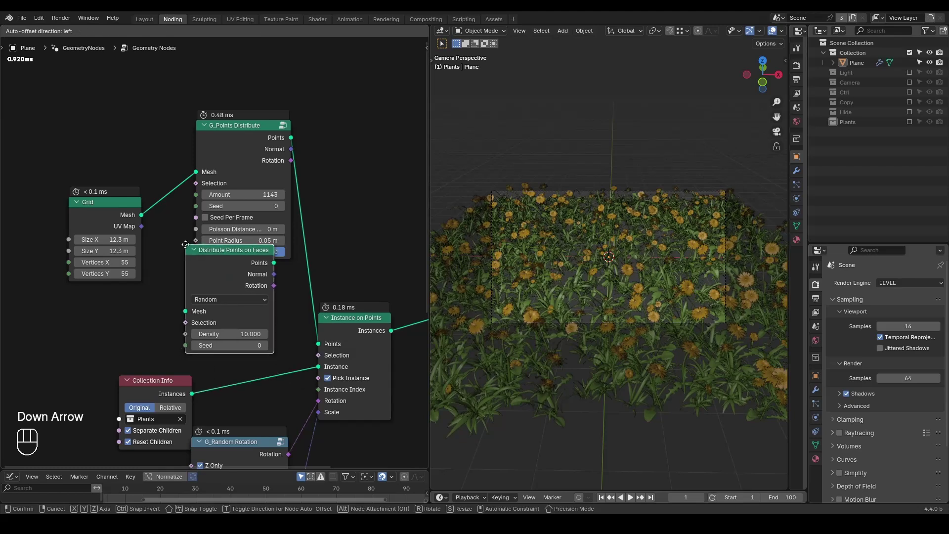
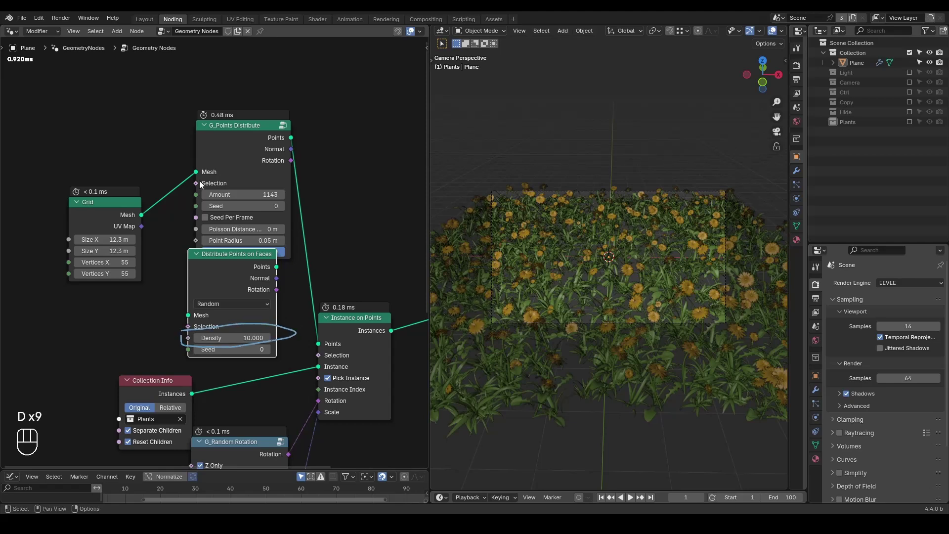
drag(194, 185, 190, 187)
key(d)
key(ctrl+shift+alt+w)
key(ctrl+shift+alt+q)
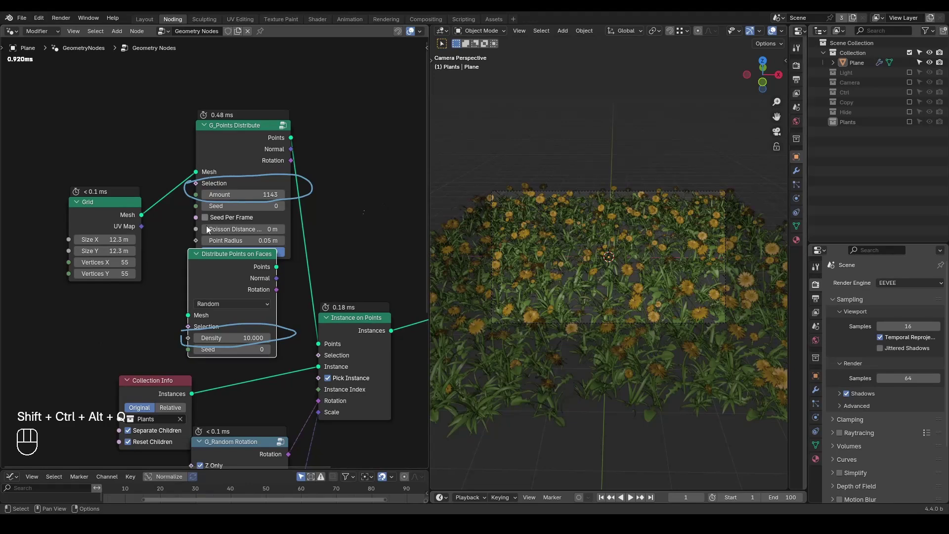
Feed the grid mesh into Distribute Points on Faces and preview its scattered points.
drag(138, 219, 224, 301)
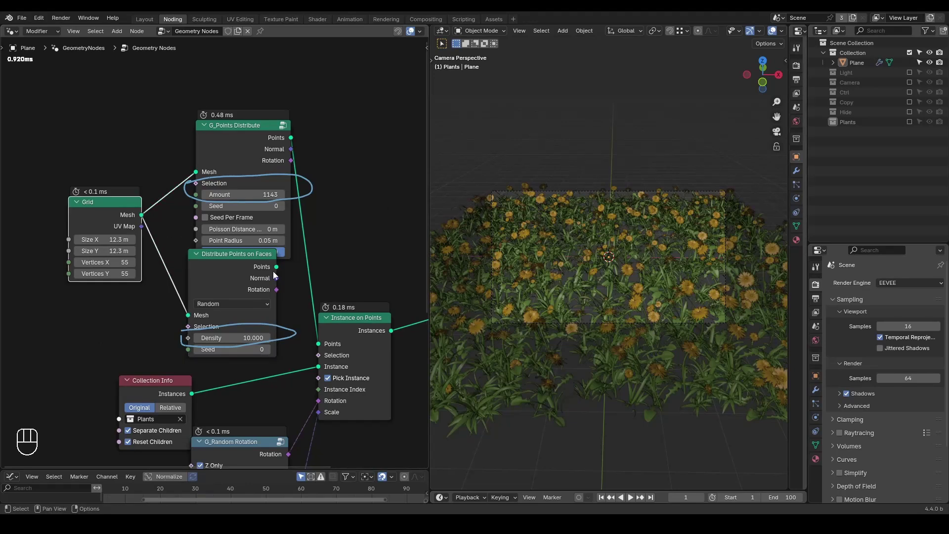
click(246, 268)
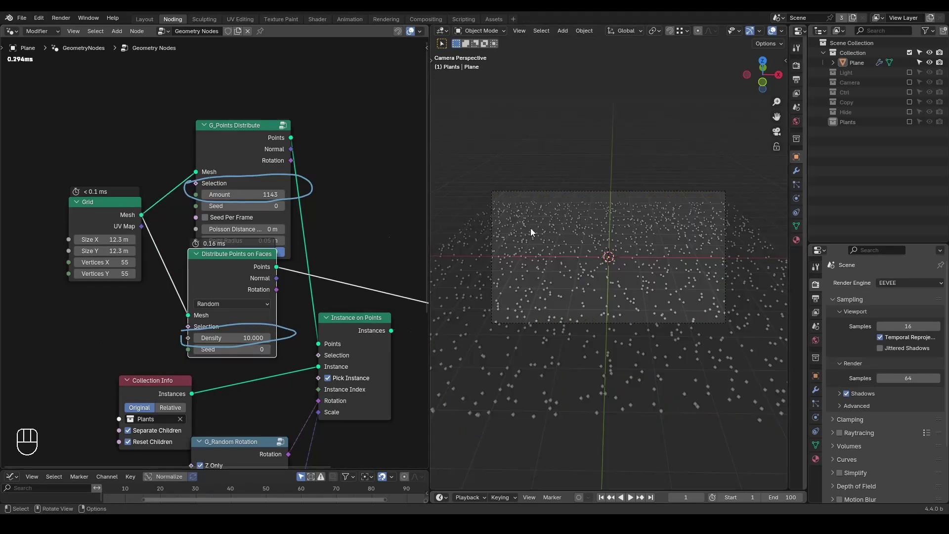
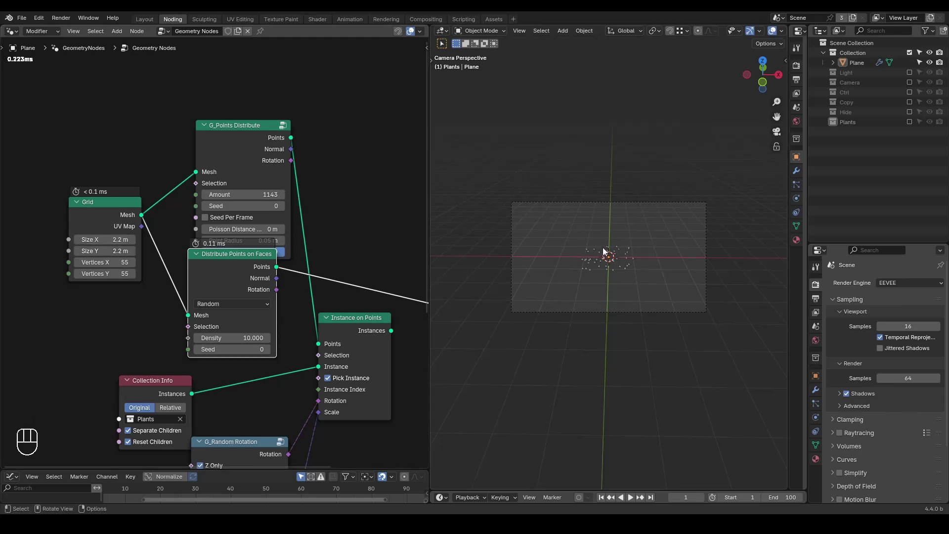
Enlarge the grid to 16 m and preview the G_Points Distribute scatter of 1143 points.
click(615, 271)
drag(633, 250, 638, 287)
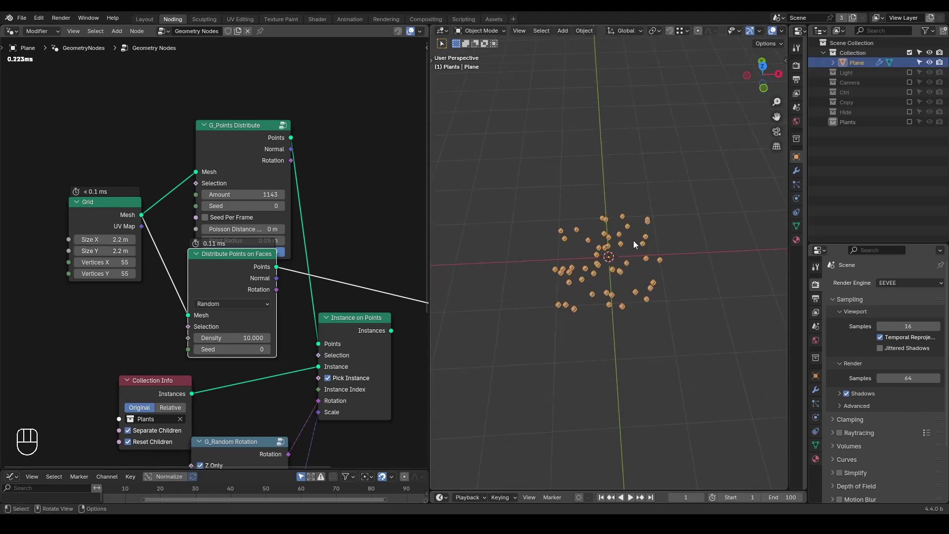
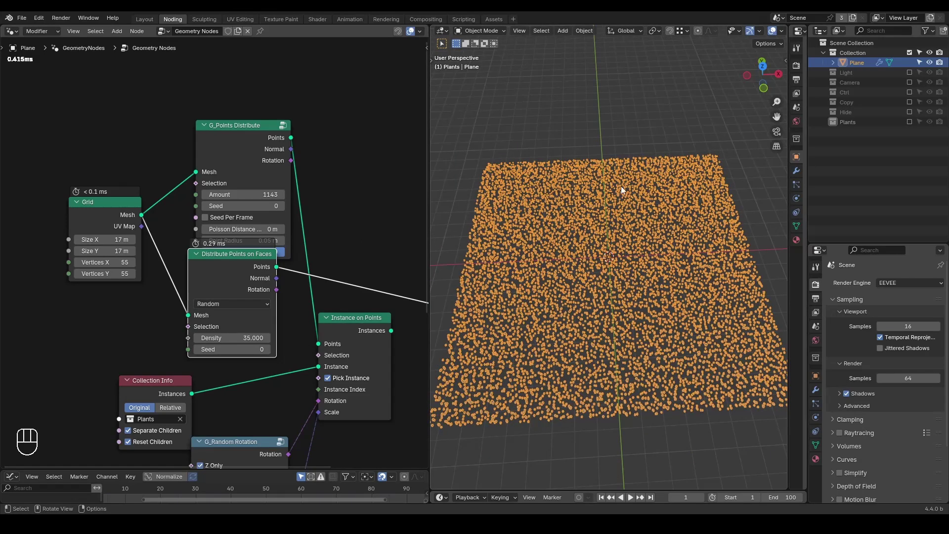
drag(623, 297, 624, 280)
click(576, 110)
click(248, 138)
click(567, 277)
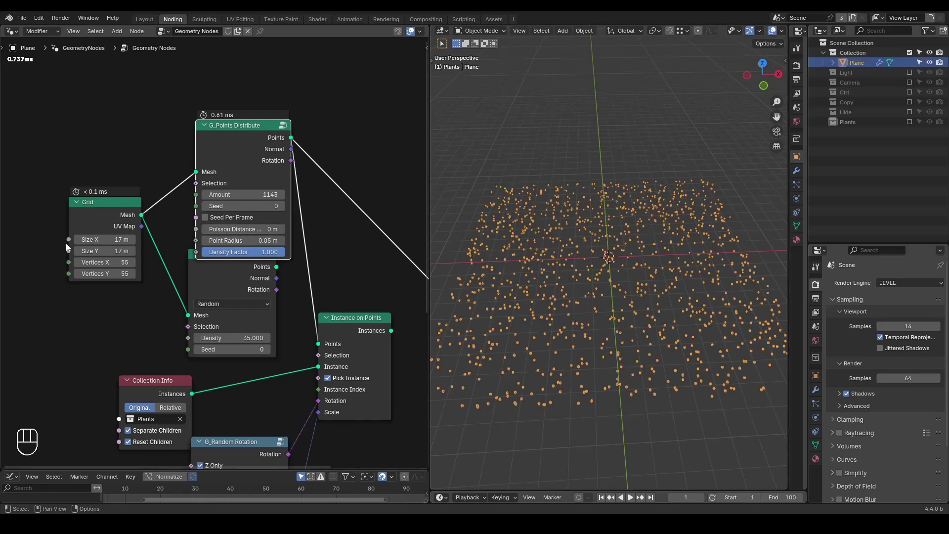
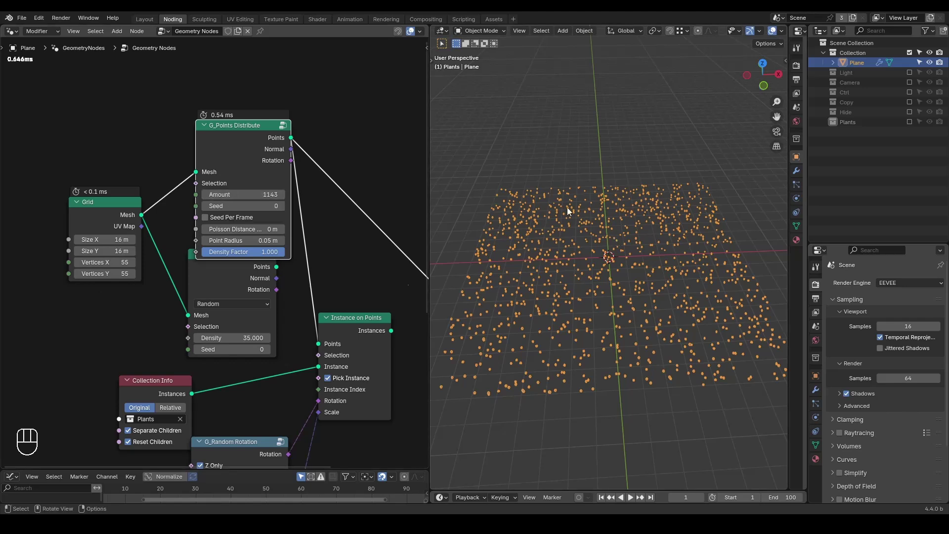
Remove the Subdivision modifier, leaving only Geometry Nodes on the plane.
key(ctrl+shift+alt+w)
key(ctrl+shift+alt+q)
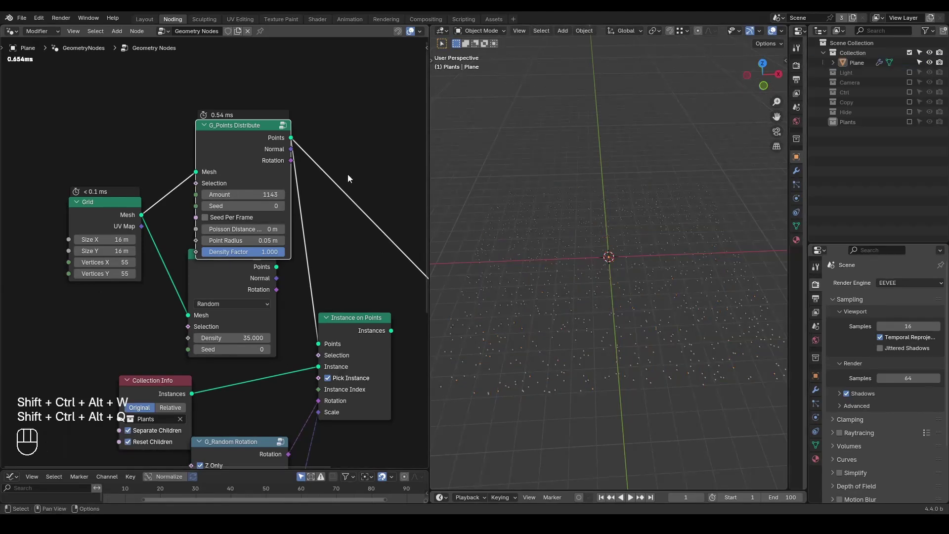
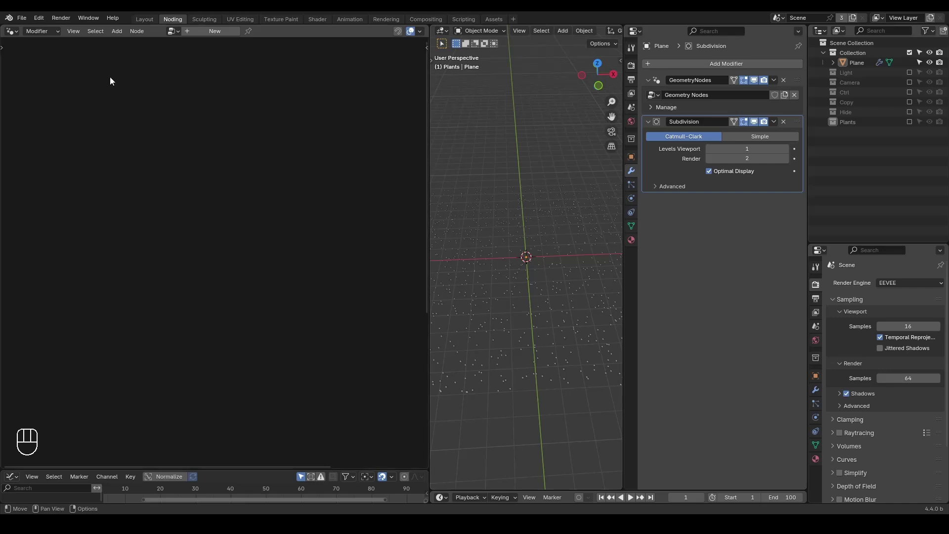
drag(61, 24, 394, 129)
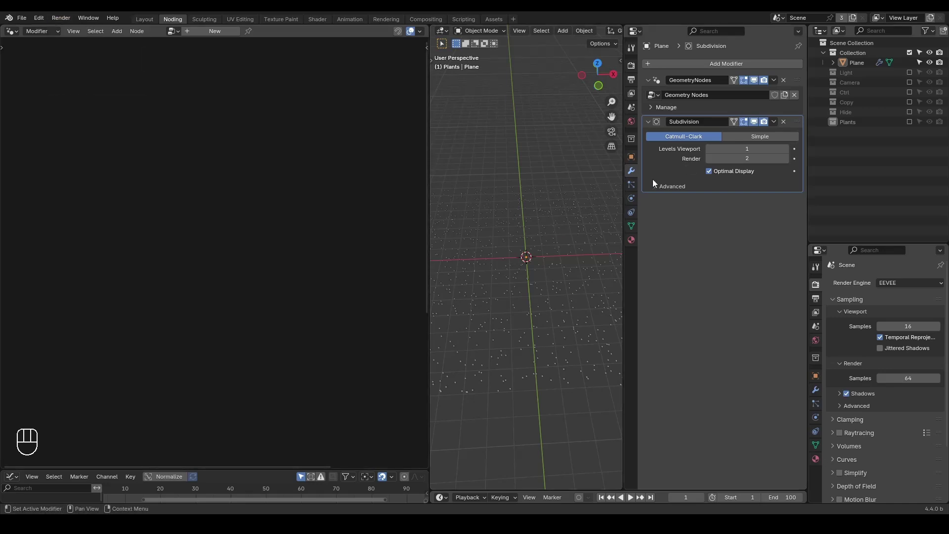
click(790, 125)
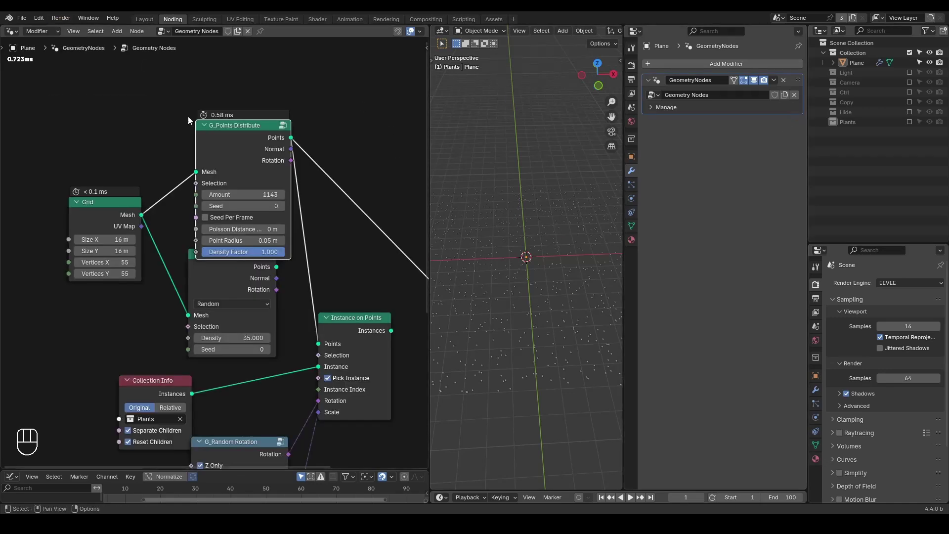
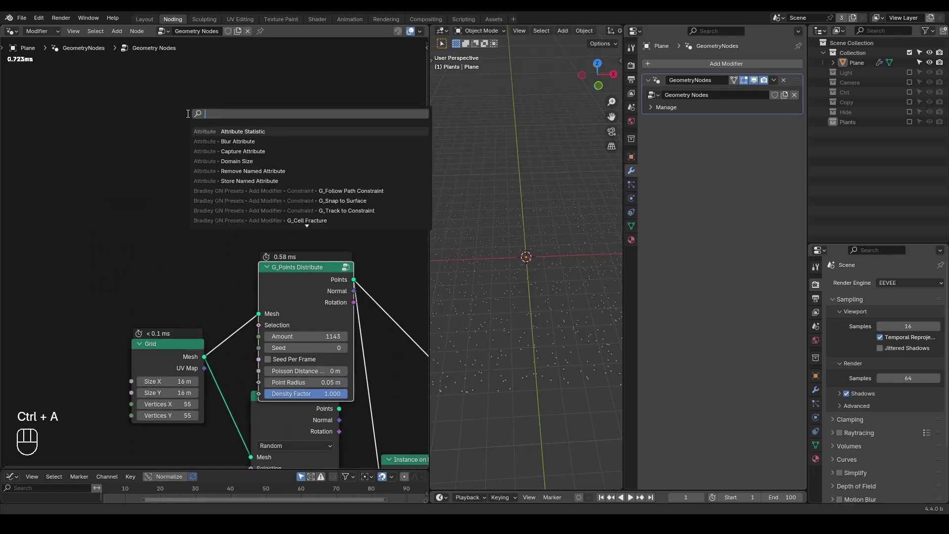
Place a Subdivision Surface node and add a Subdivide Mesh node beside it.
key(Down)
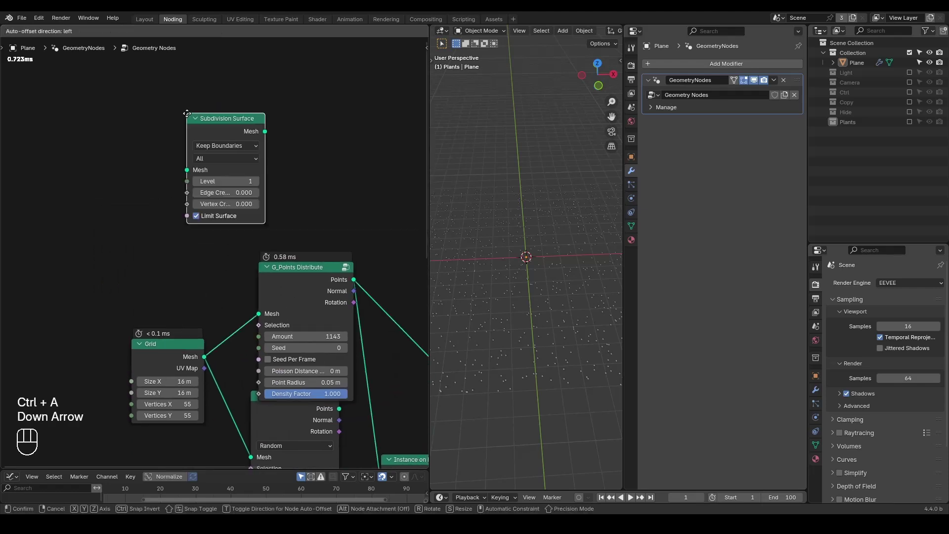
click(233, 139)
key(ctrl+a)
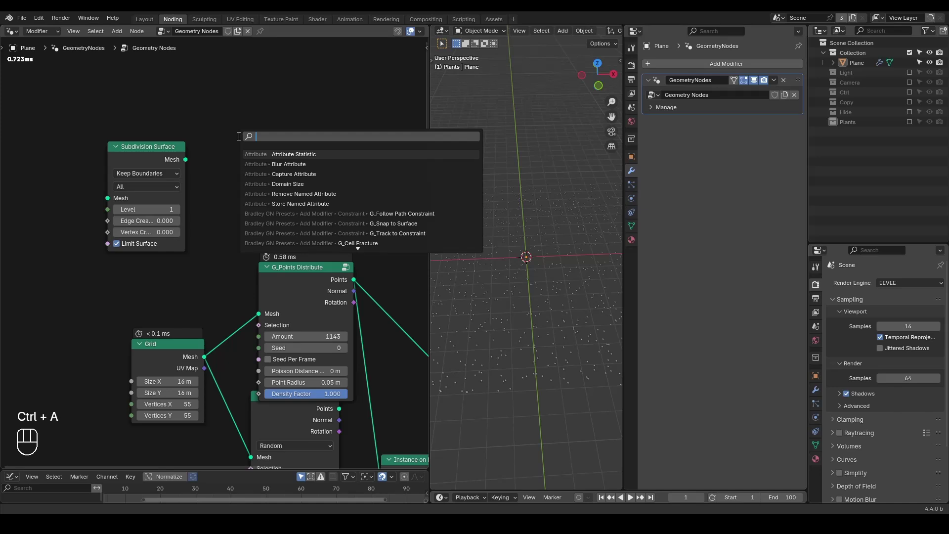
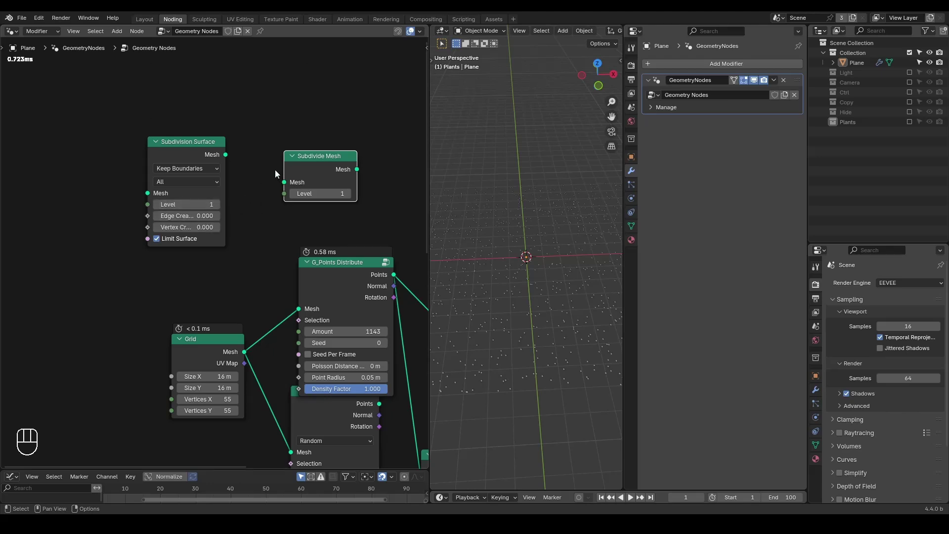
middle_click(244, 242)
Add an Is Viewport node and a Switch node set to Integer type.
key(ctrl+a)
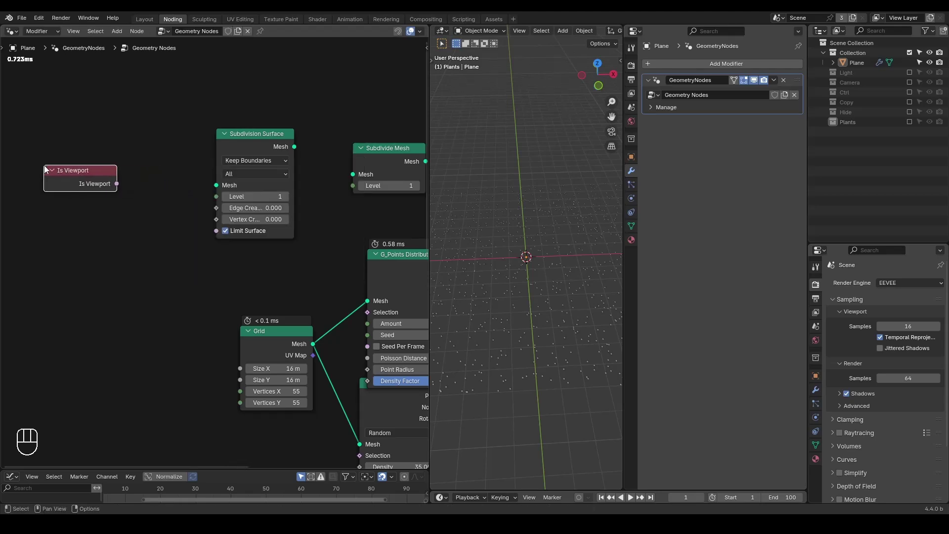
key(d)
key(d)
key(d)
click(127, 171)
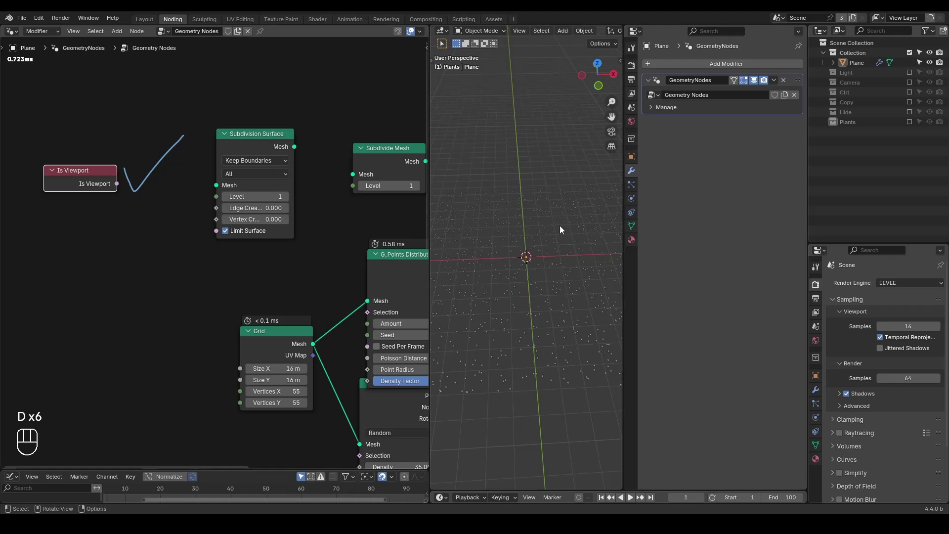
drag(65, 26, 180, 296)
key(d)
key(d)
key(d)
Wire Is Viewport into the Switch input, with flowers showing again.
click(131, 279)
click(134, 219)
key(d)
drag(118, 186, 214, 262)
drag(229, 271, 265, 369)
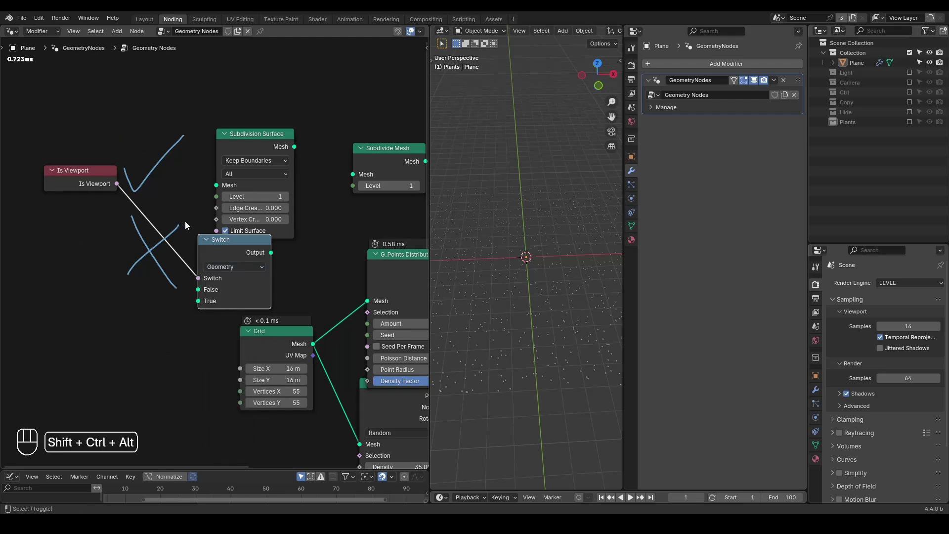
key(ctrl+shift+alt+w)
key(ctrl+shift+alt+q)
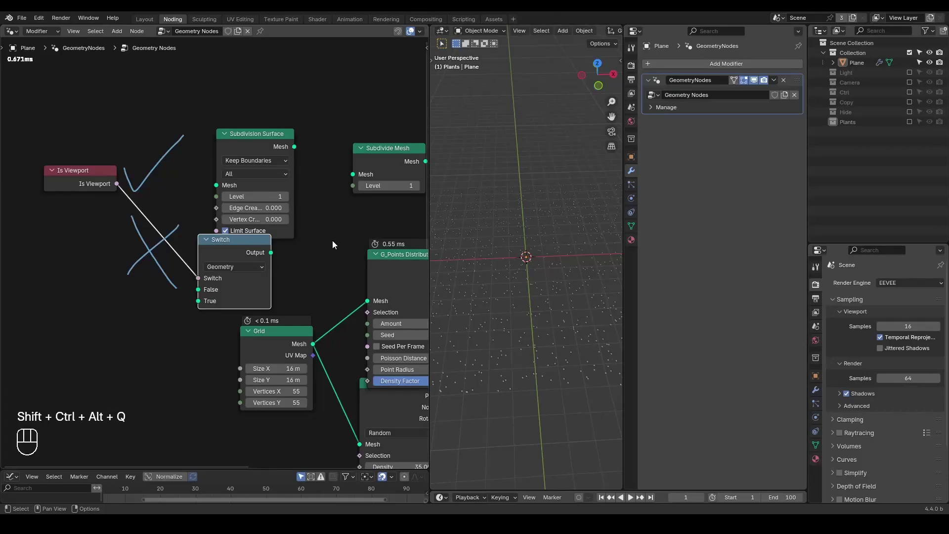
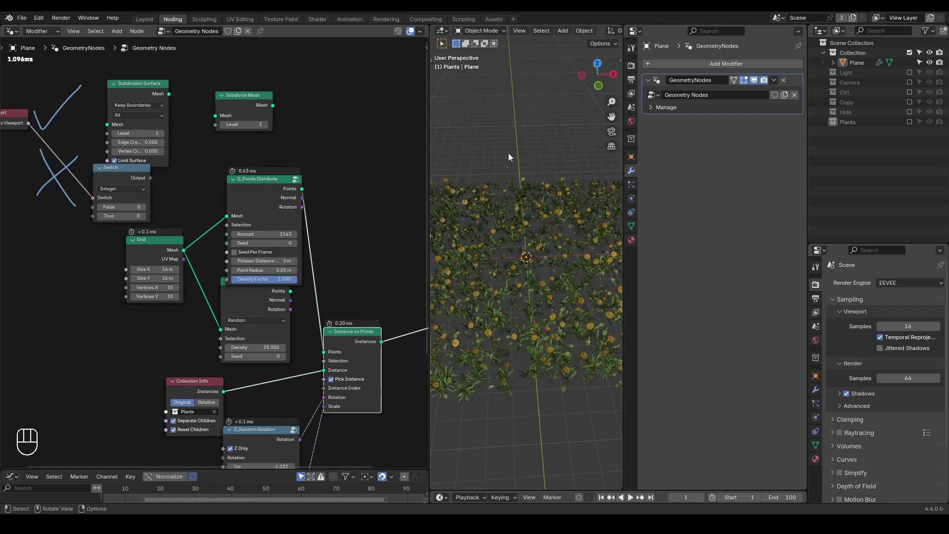
Set Switch False 100 / True 15 driving the scatter Amount, on a 7.8 m grid through camera.
key(KP_0)
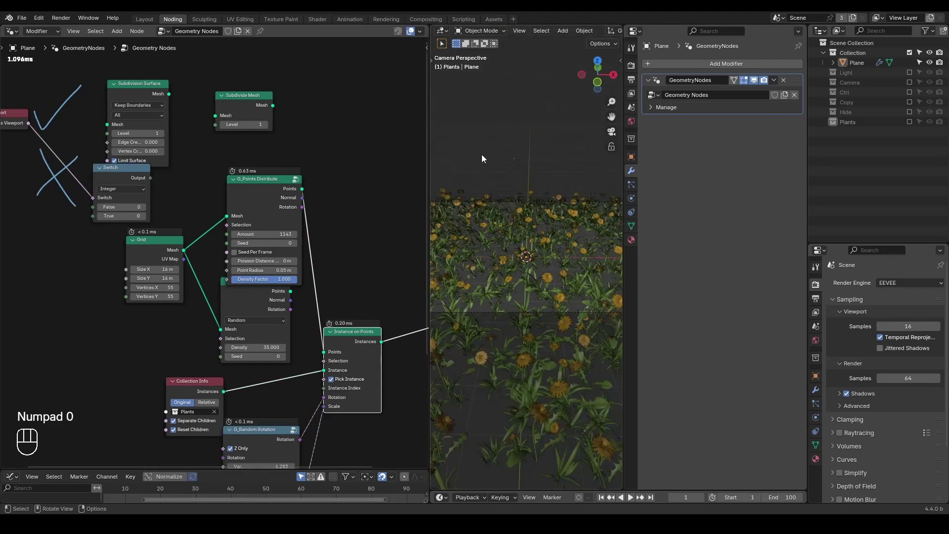
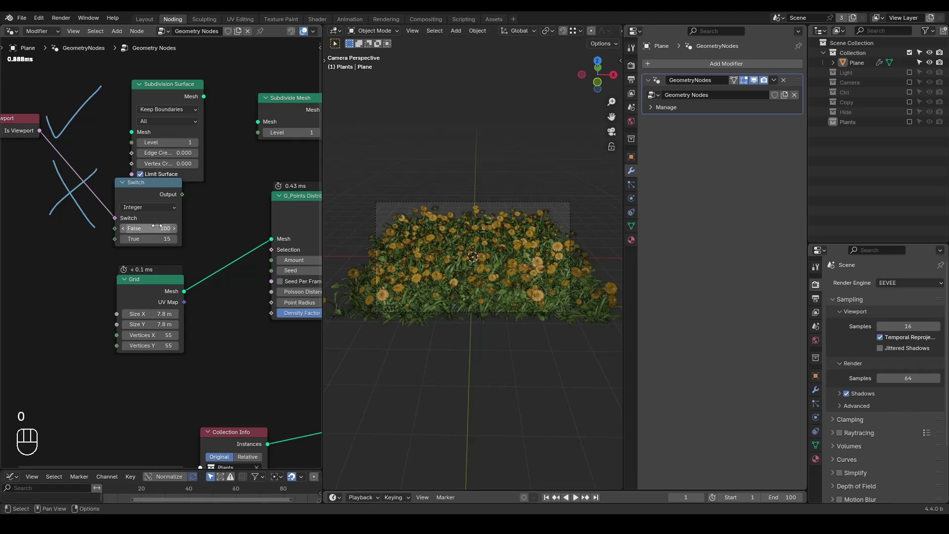
drag(184, 199, 279, 267)
click(153, 203)
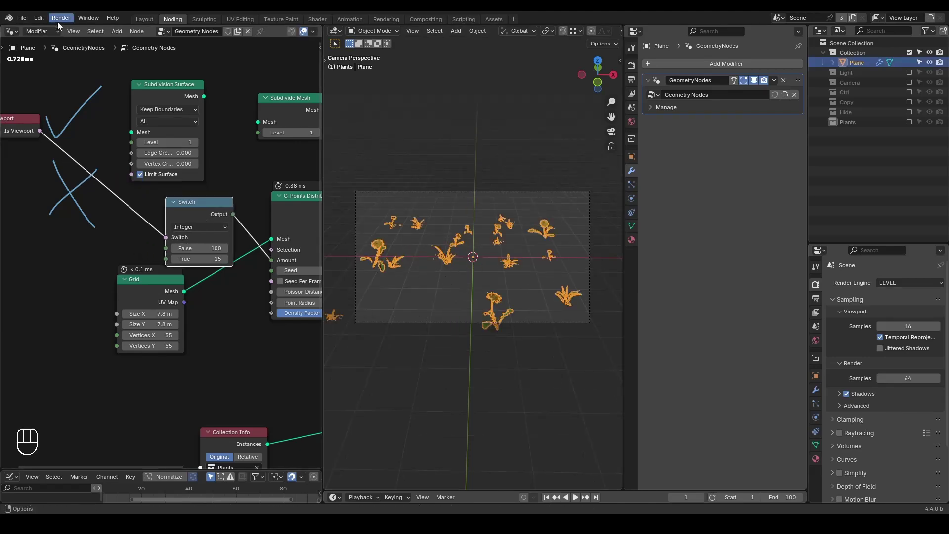
Bring up the Shift+A add menu in the node editor to insert an Is Viewport node.
drag(60, 24, 443, 136)
click(484, 168)
key(shift+a)
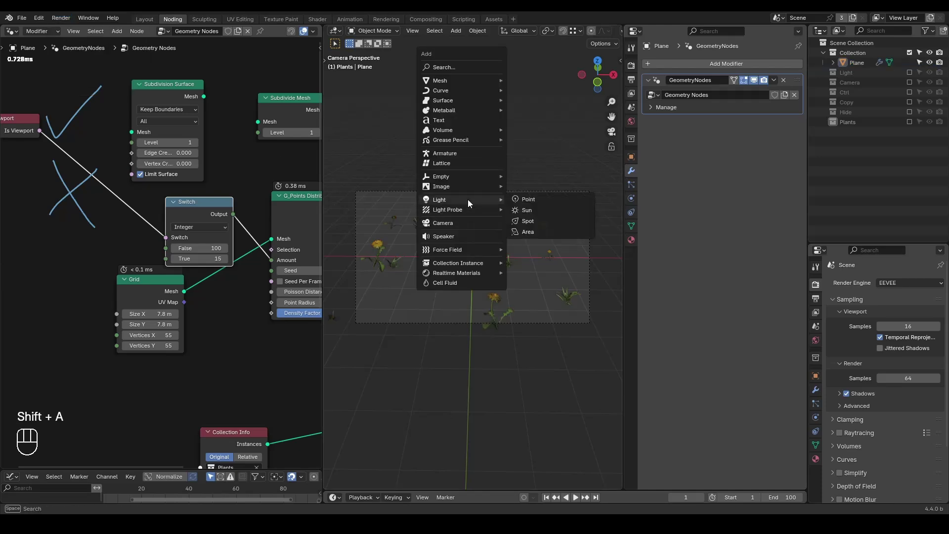
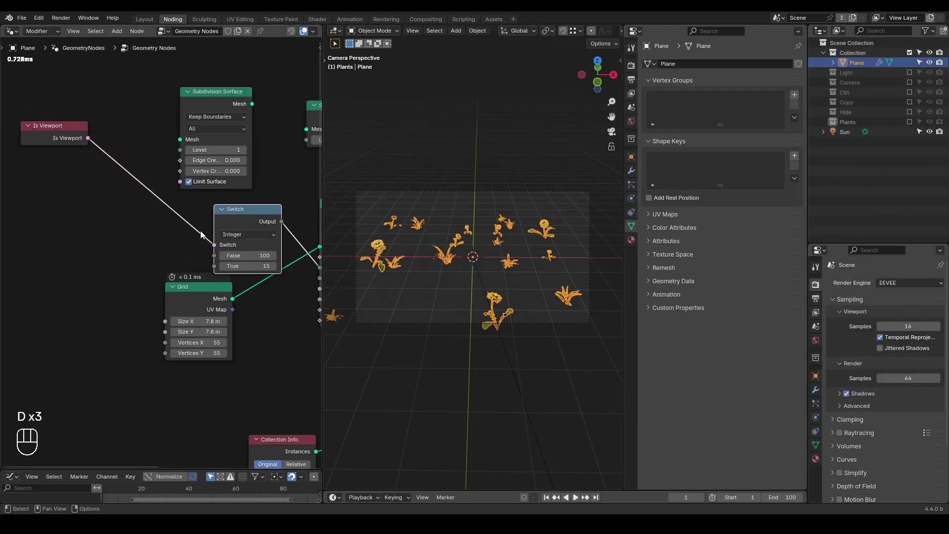
Add the G_Viewport Render preset node and feed its Integer output into the scatter Amount.
click(230, 219)
click(195, 302)
middle_click(227, 300)
key(ctrl+shift+alt+w)
key(ctrl+shift+alt+q)
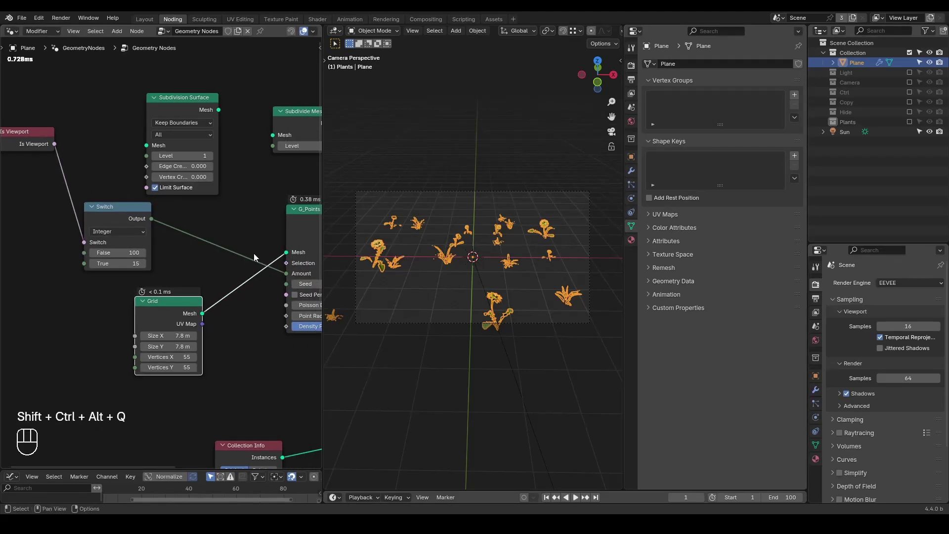
key(ctrl+a)
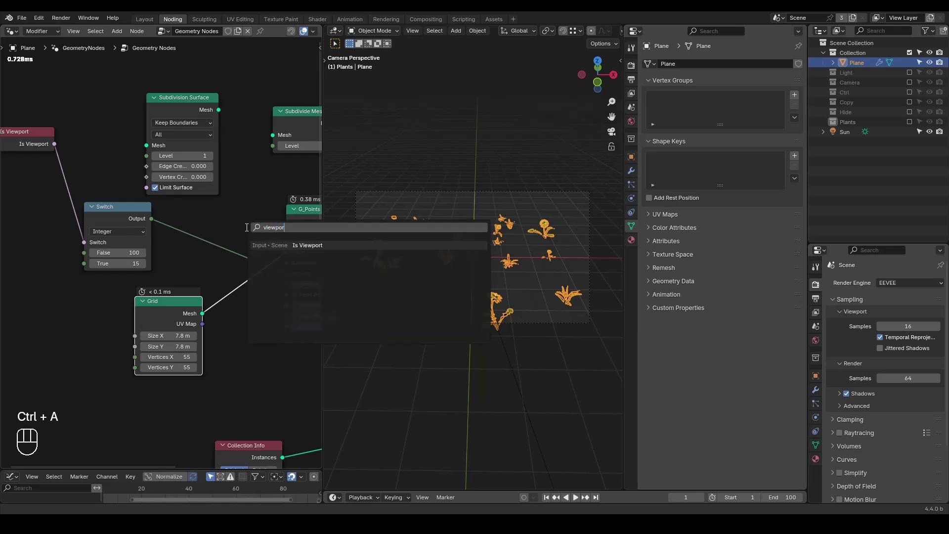
key(ctrl+a)
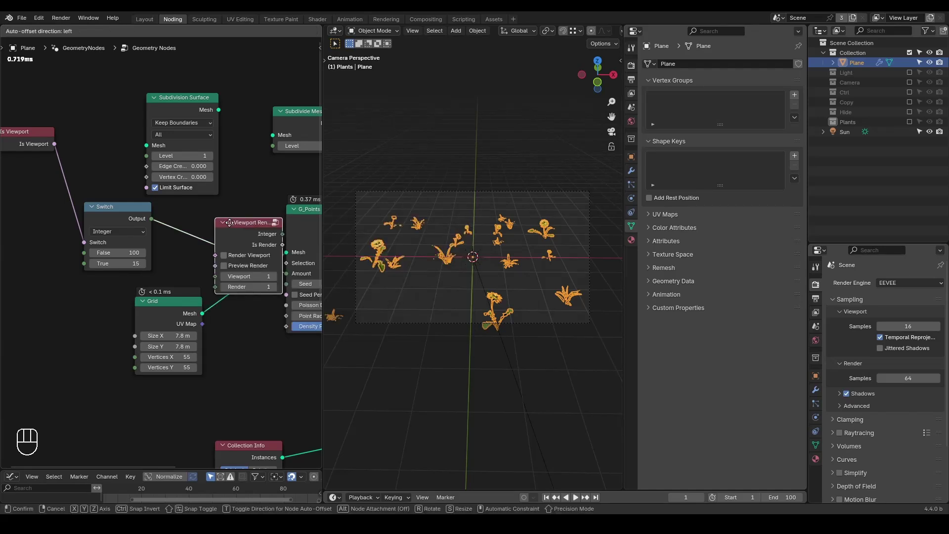
drag(123, 295, 280, 274)
click(161, 317)
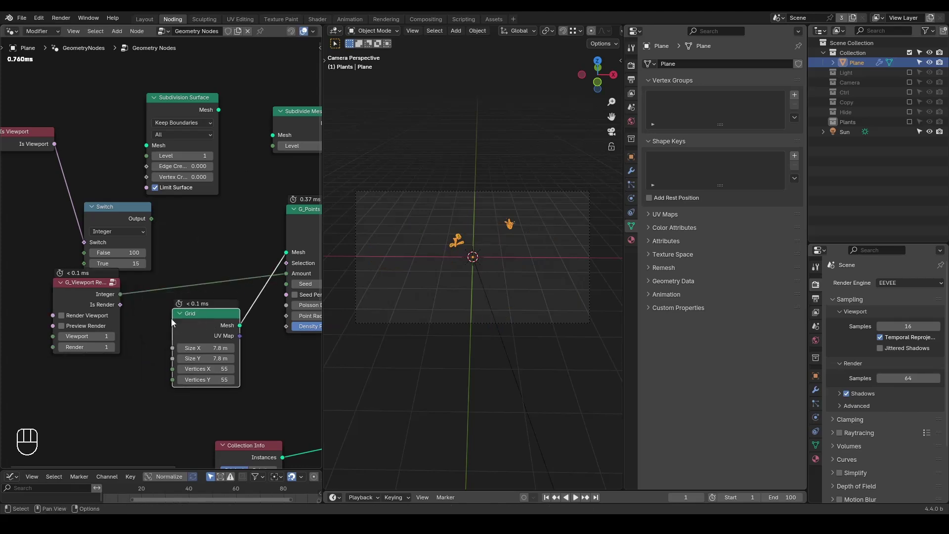
Position the Viewport Render node and toggle its render/preview options to check the 15 vs 100 counts.
double_click(79, 297)
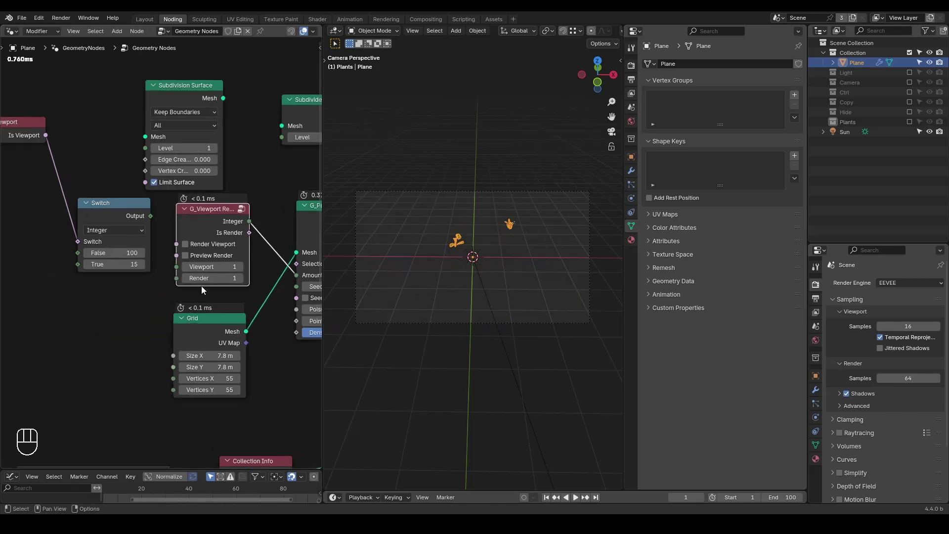
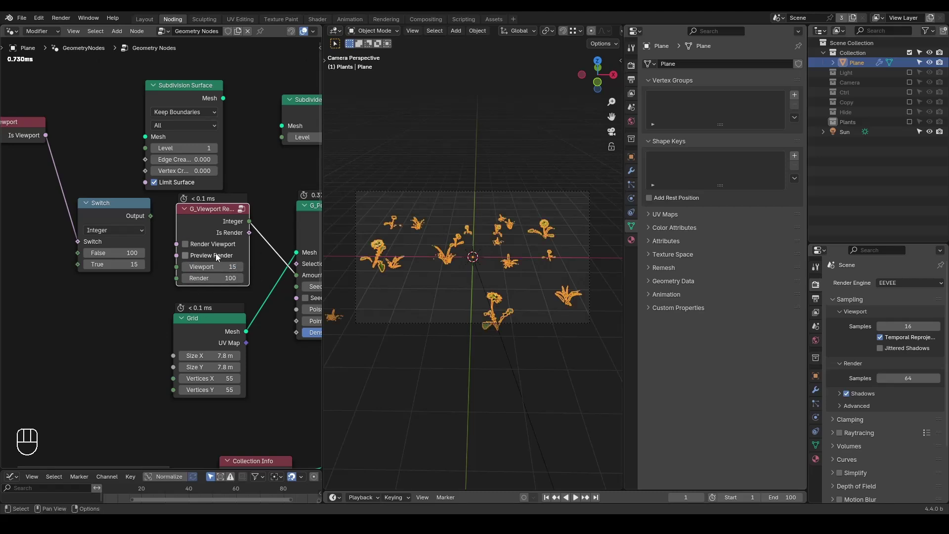
middle_click(106, 244)
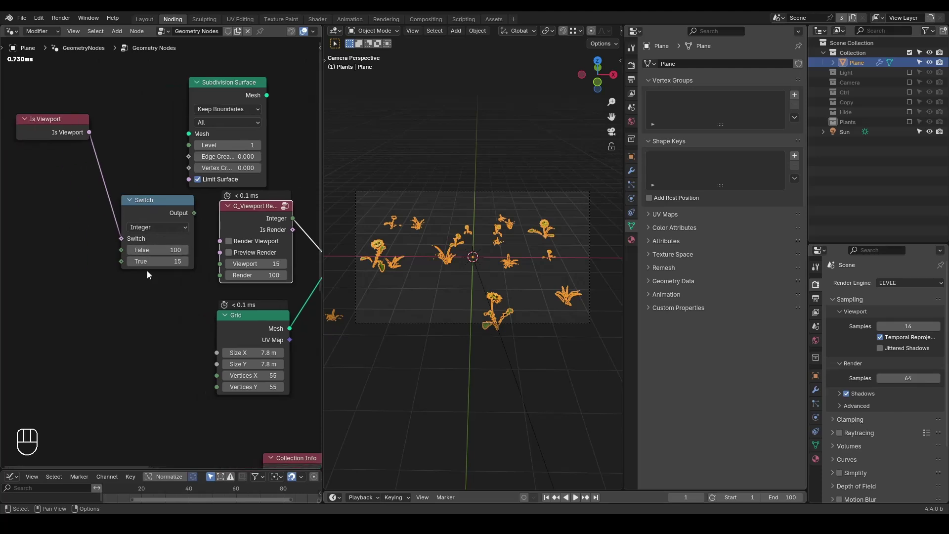
middle_click(189, 292)
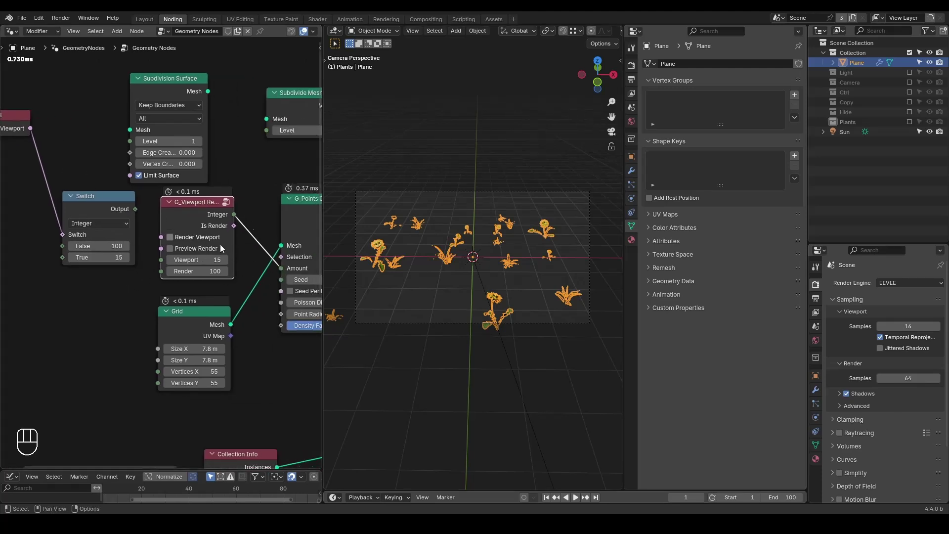
click(205, 243)
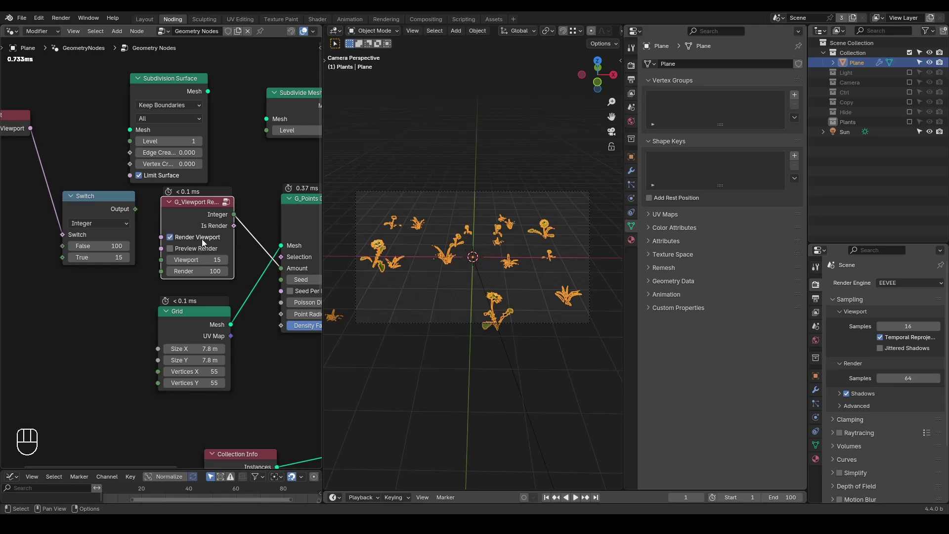
click(205, 242)
click(207, 253)
double_click(207, 254)
click(207, 253)
double_click(207, 253)
drag(207, 254, 195, 248)
double_click(202, 250)
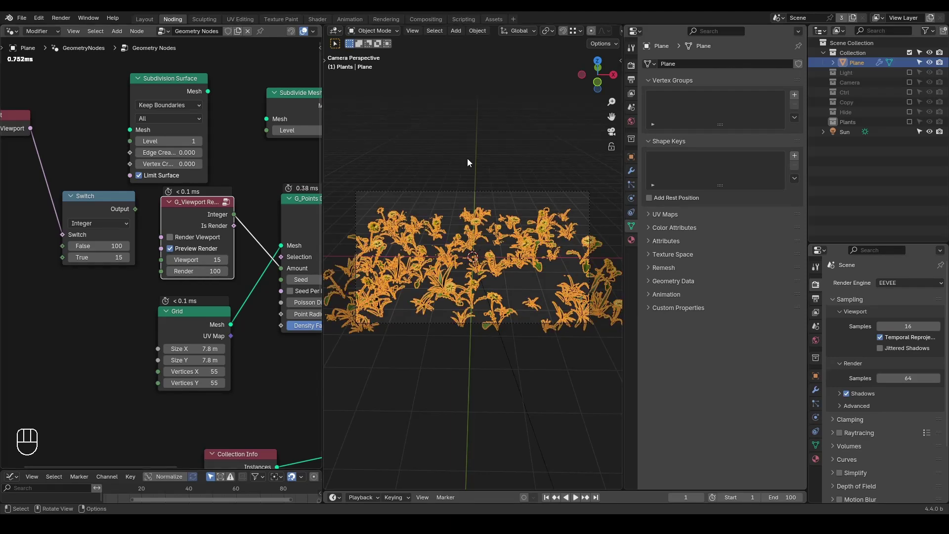
Enable render preview to show 100 flowers, then disable it to return to 15.
click(506, 164)
click(481, 230)
click(207, 249)
click(208, 251)
click(208, 251)
double_click(208, 252)
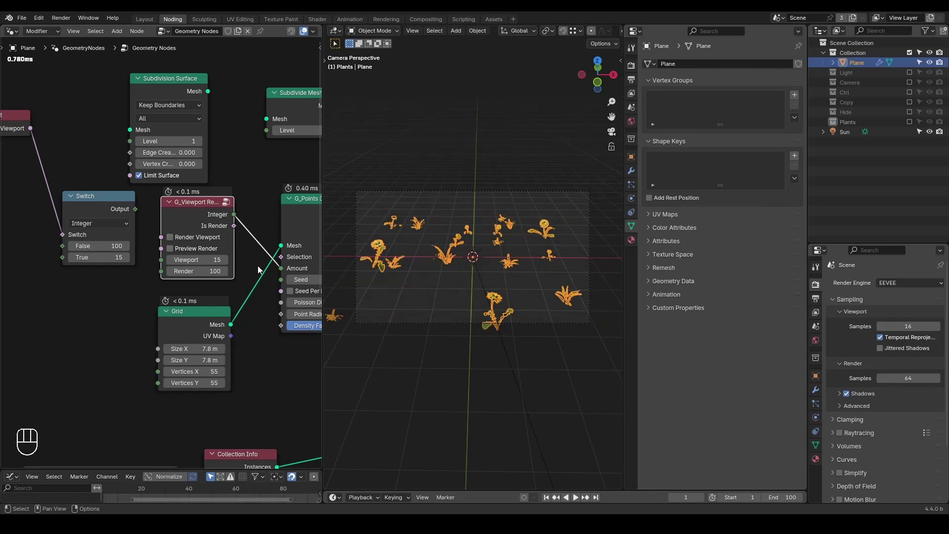
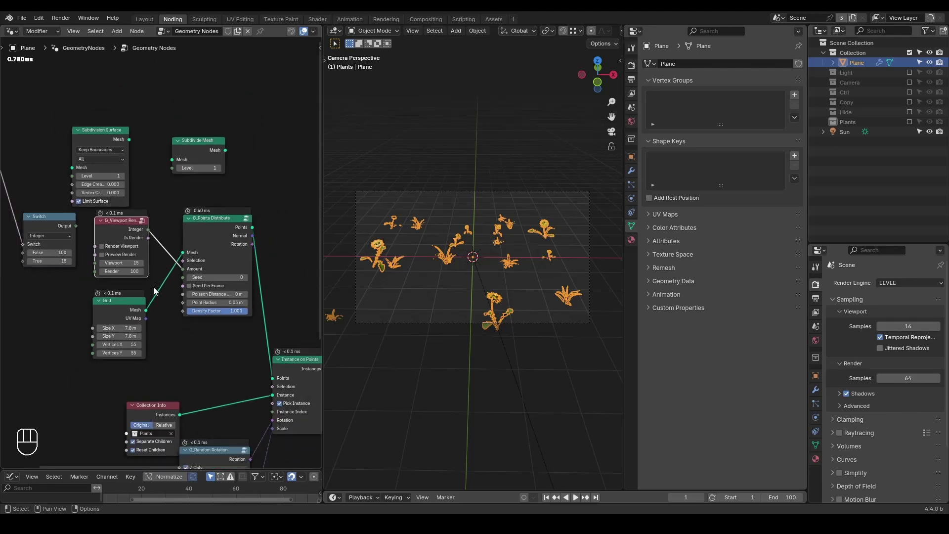
Pan the node graph over to the grid and scatter settings.
key(ctrl+shift+alt+w)
key(ctrl+shift+alt+q)
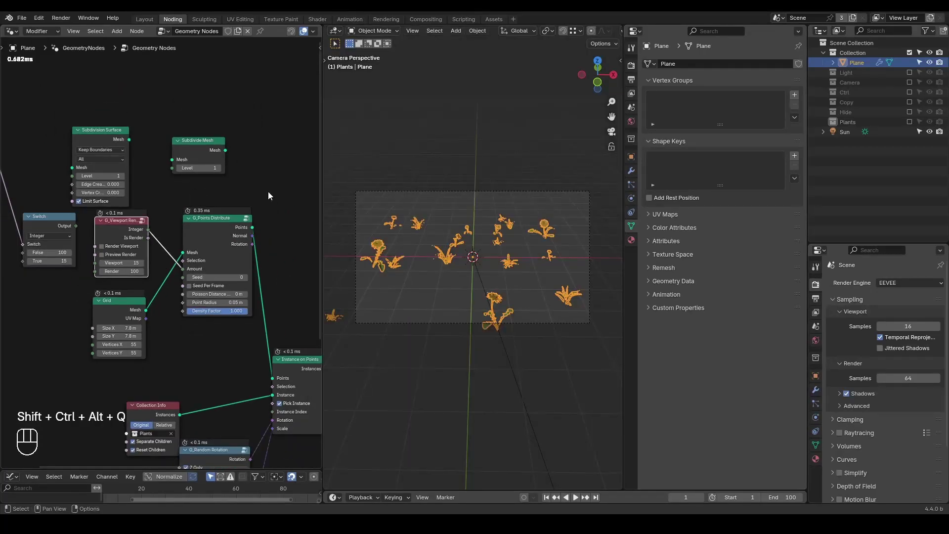
middle_click(172, 224)
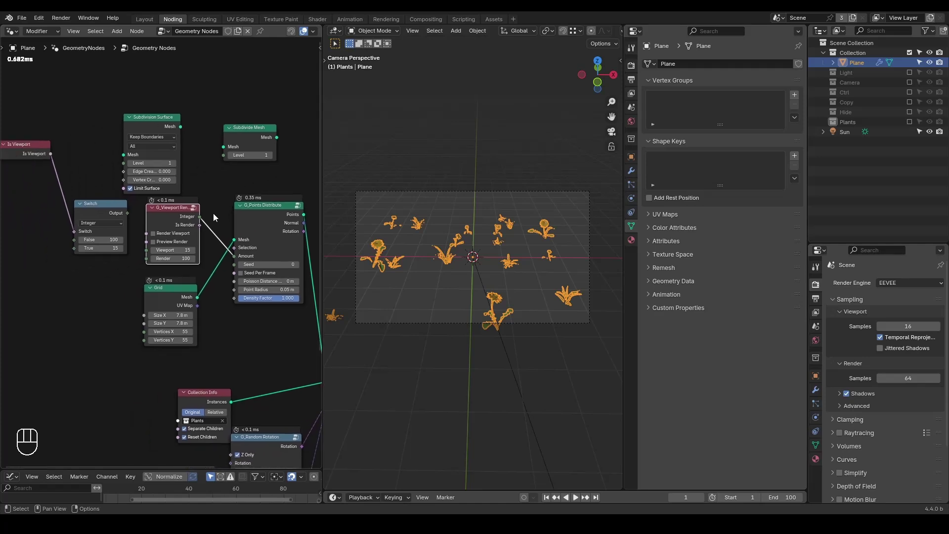
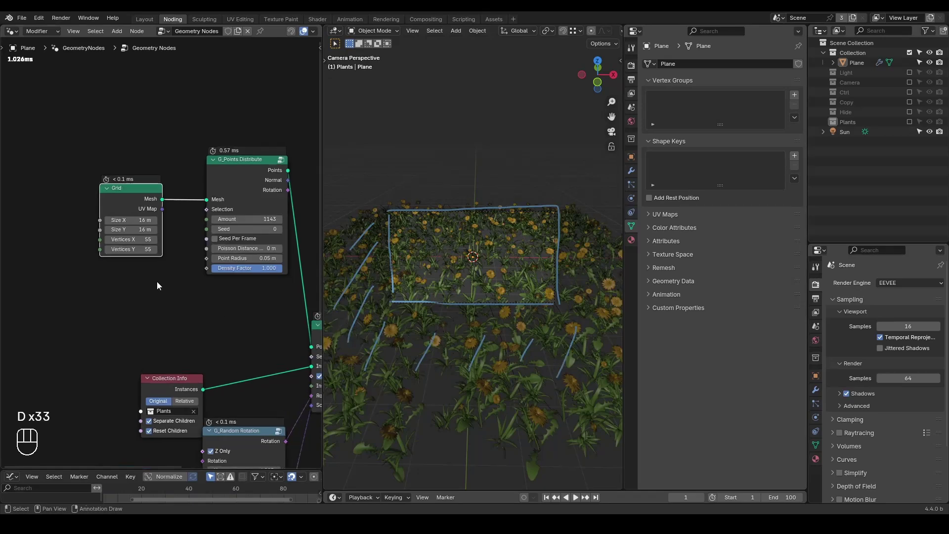
Add the G_Is Inside View preset and feed Is Inside View into the points Selection.
key(ctrl+a)
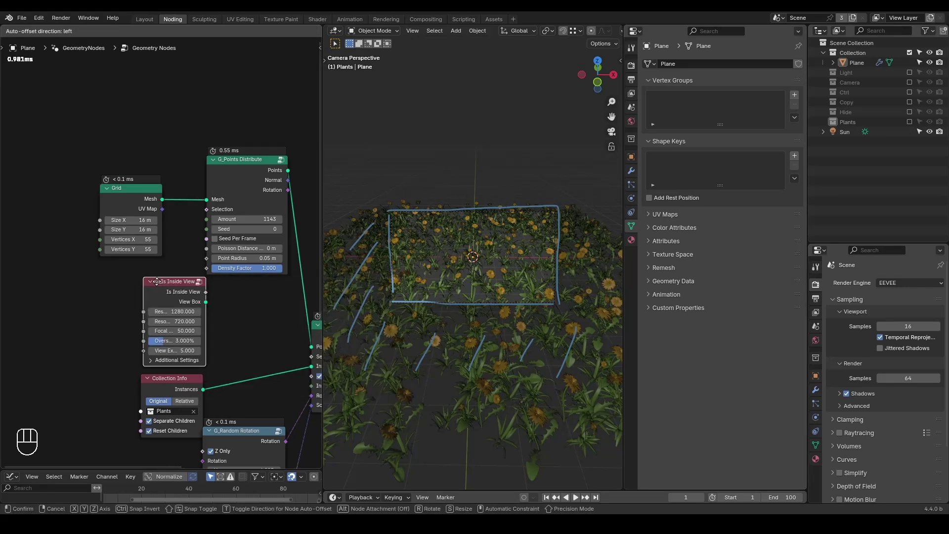
middle_click(212, 319)
click(241, 275)
drag(198, 264, 248, 165)
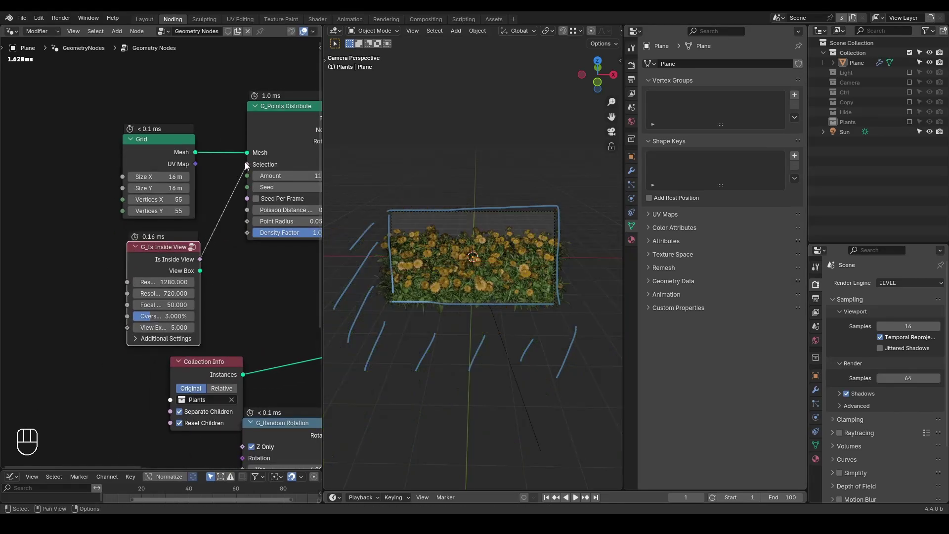
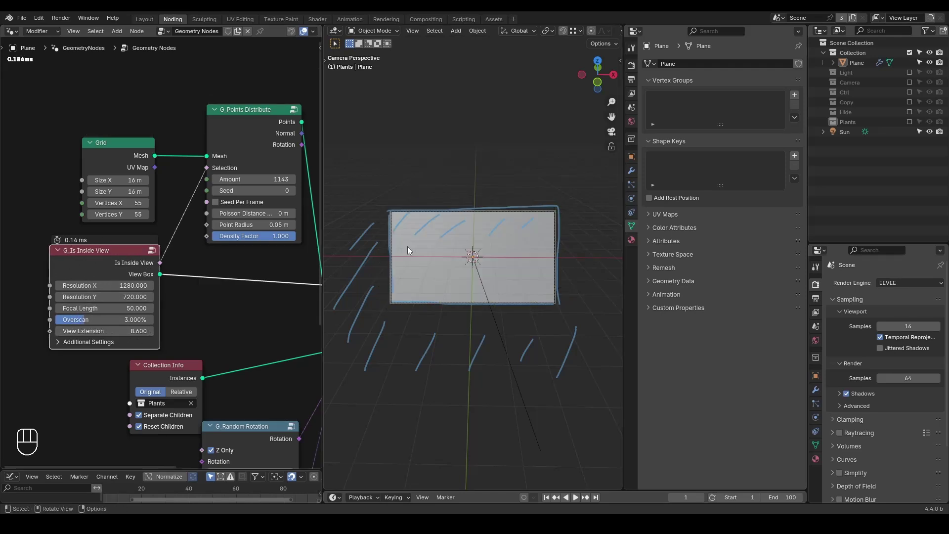
Orbit around the camera to inspect the frustum view box, then return to camera view.
drag(509, 223, 484, 226)
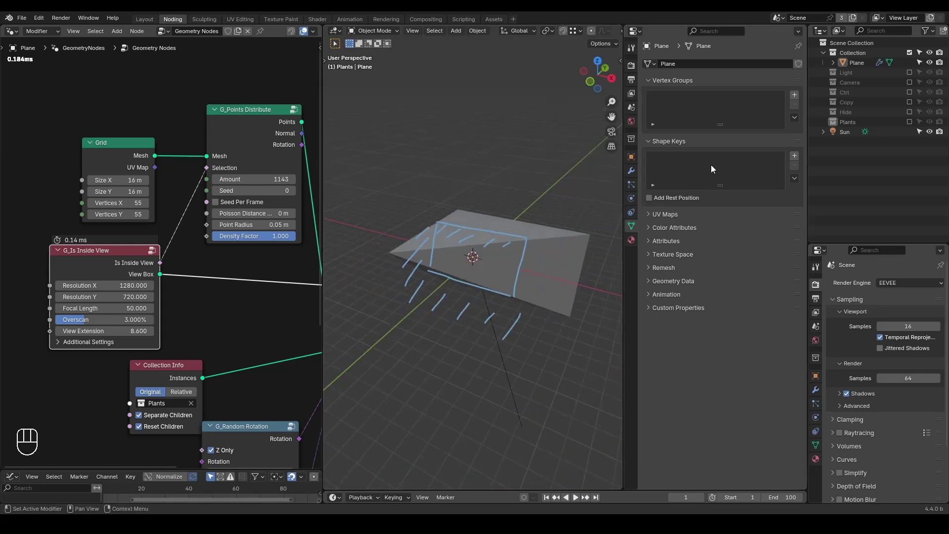
click(913, 86)
drag(472, 247, 439, 229)
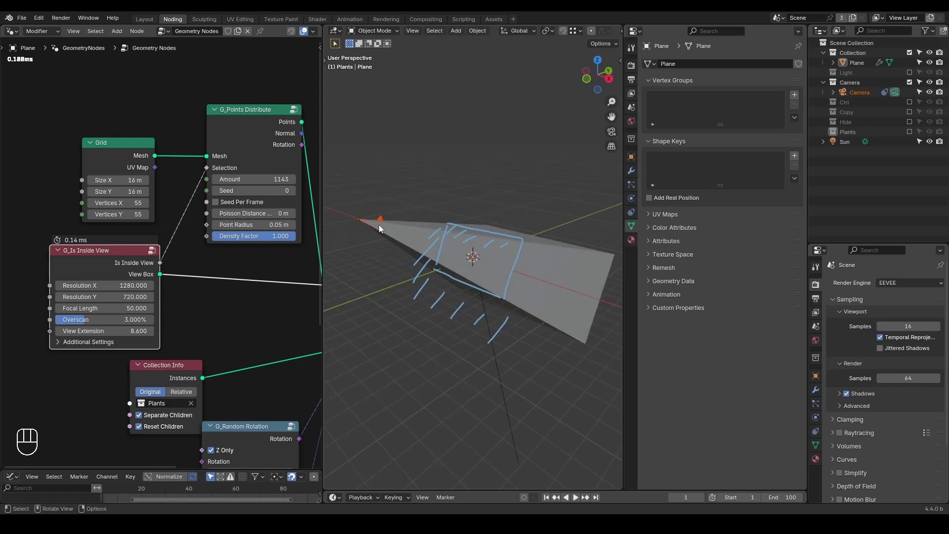
drag(500, 278, 546, 269)
drag(499, 279, 486, 268)
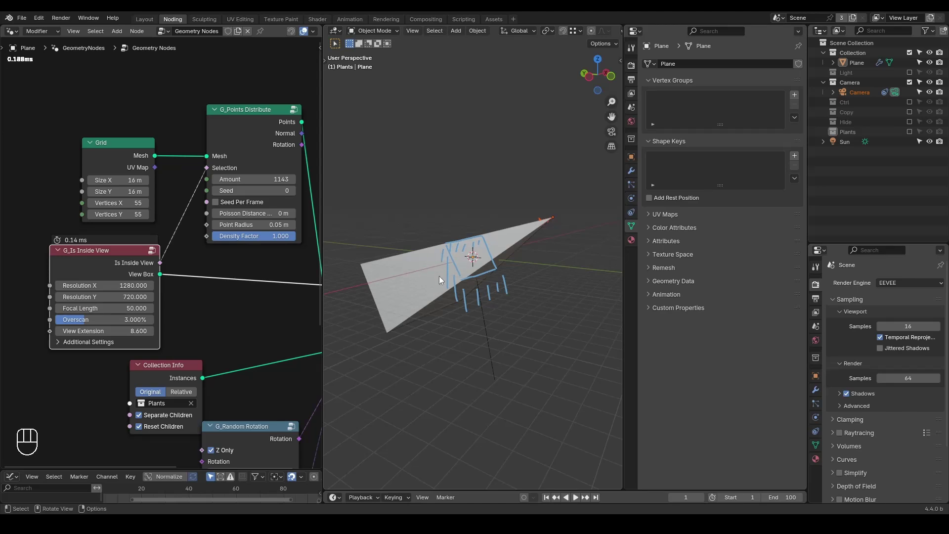
key(KP_0)
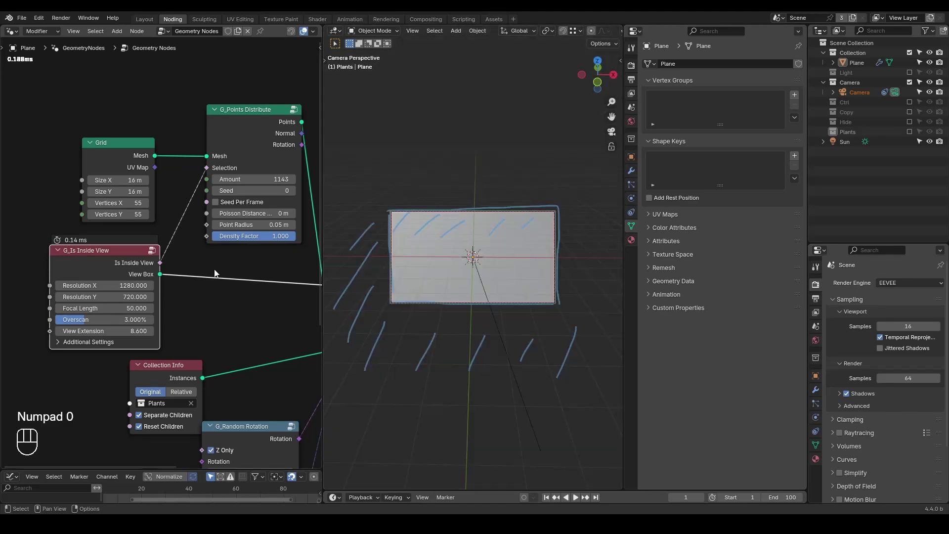
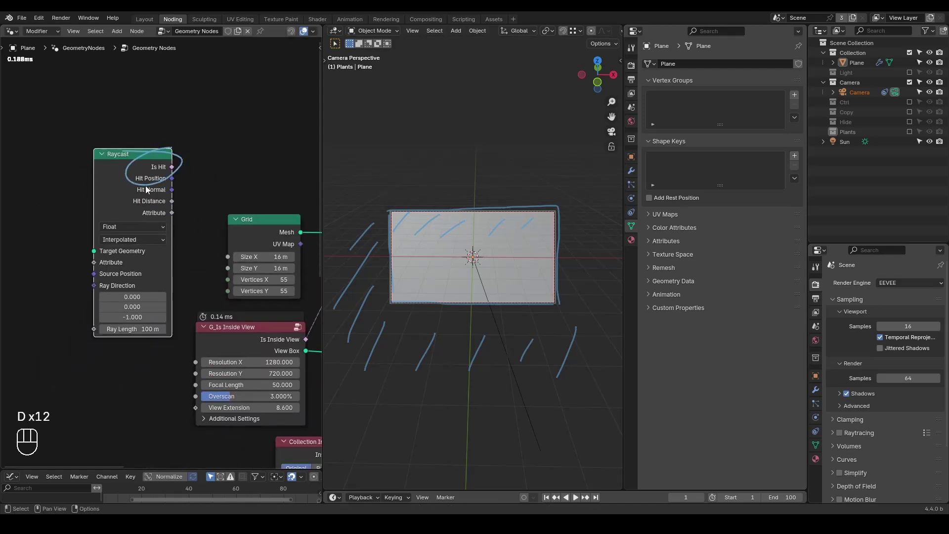
Circle the Raycast node's Hit outputs with an annotation, then delete the Raycast node.
click(145, 182)
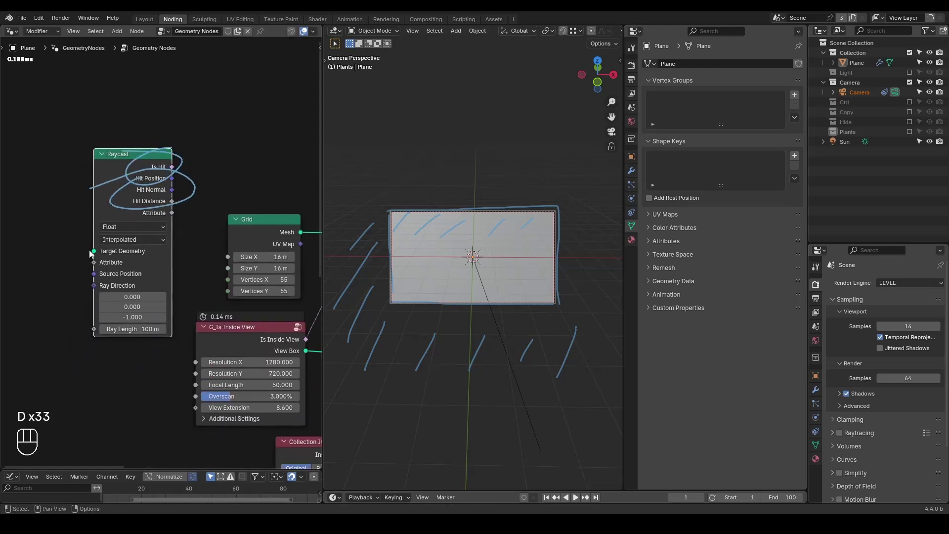
key(d)
drag(223, 140, 118, 173)
key(d)
key(d)
click(135, 175)
key(x)
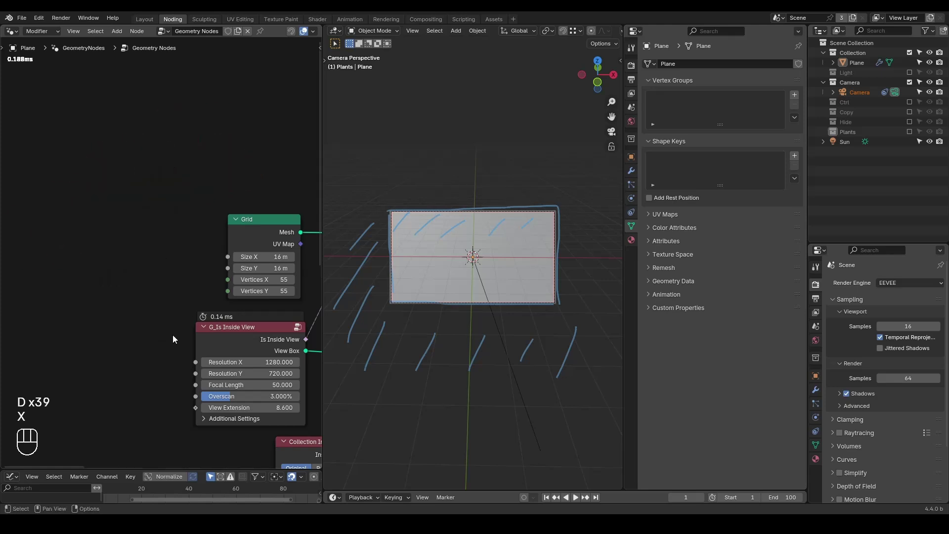
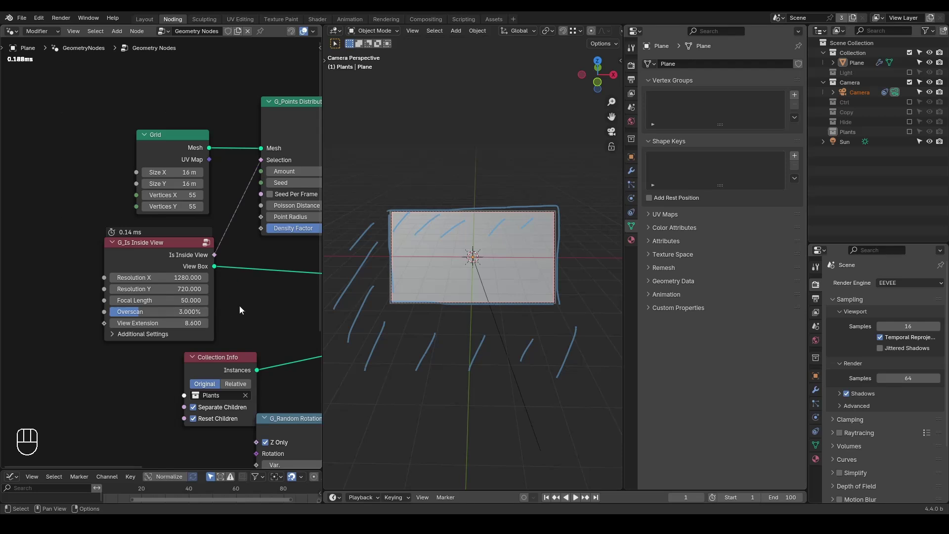
Orbit the viewport around the camera frustum to inspect the view box.
key(ctrl+shift+alt+w)
key(ctrl+shift+alt+q)
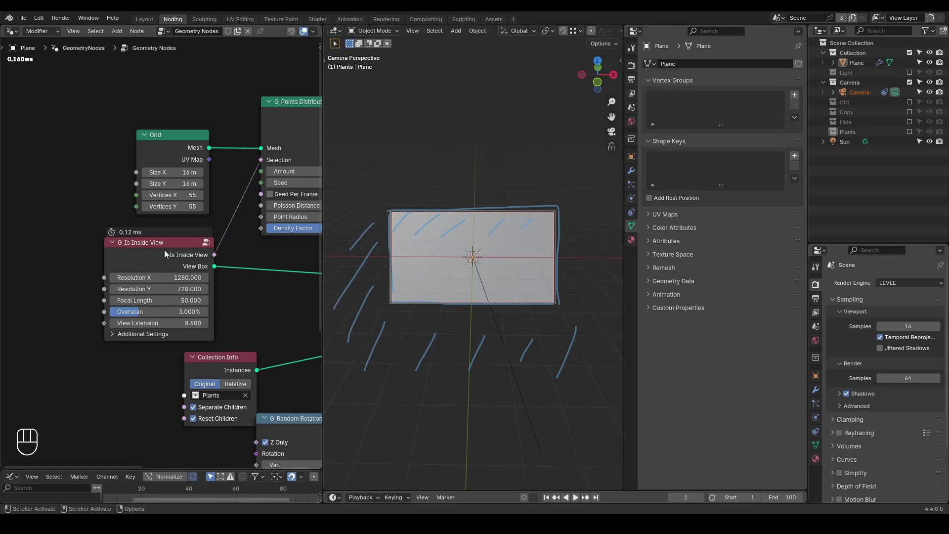
drag(524, 264, 459, 238)
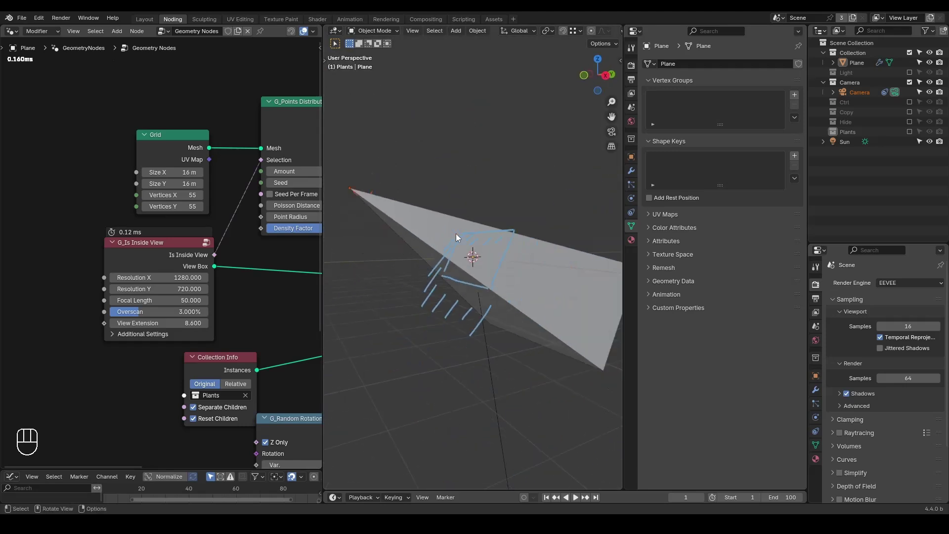
middle_click(469, 257)
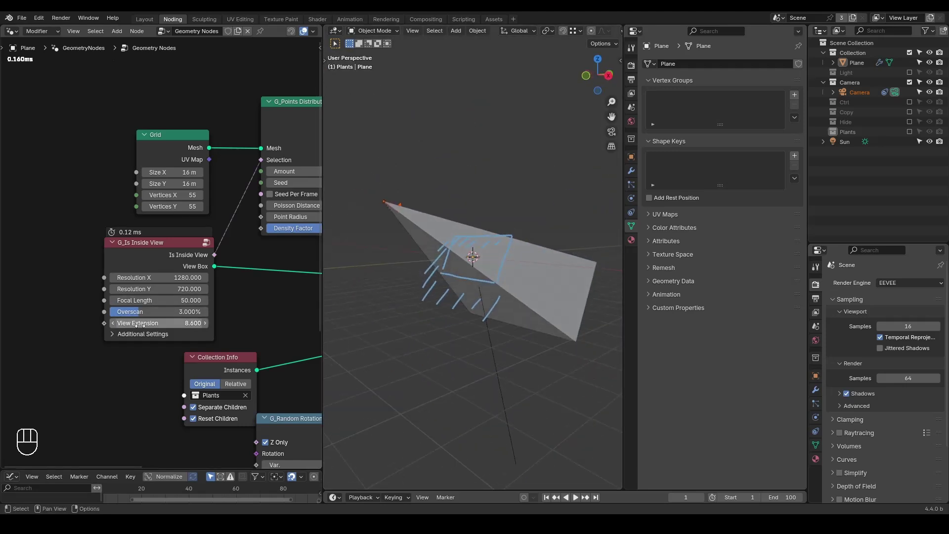
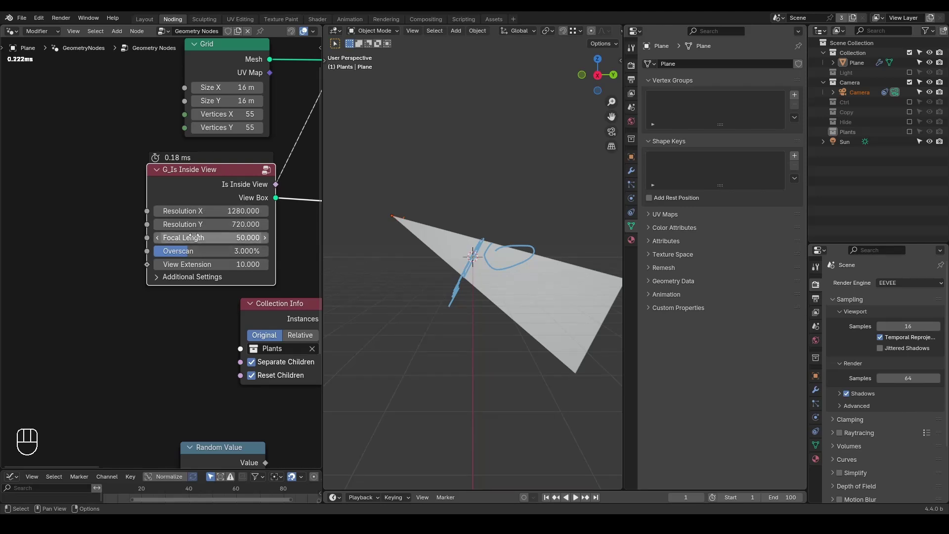
Sketch annotation arrows pointing at the node's Focal Length input.
key(d)
key(d)
key(d)
click(110, 240)
key(d)
click(134, 225)
key(d)
key(d)
key(d)
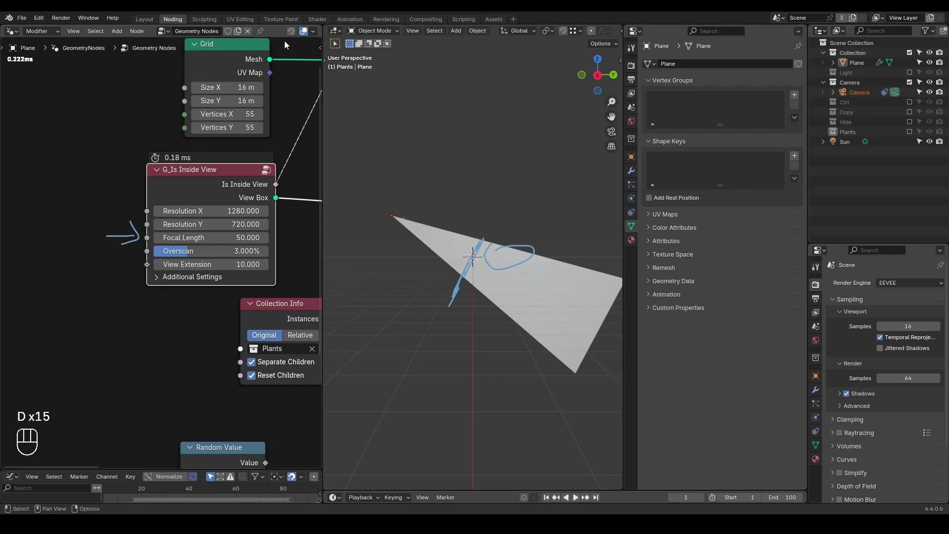
Select the camera, set its sensor size to 84 mm, and expand the node's Additional Settings.
click(266, 36)
click(873, 97)
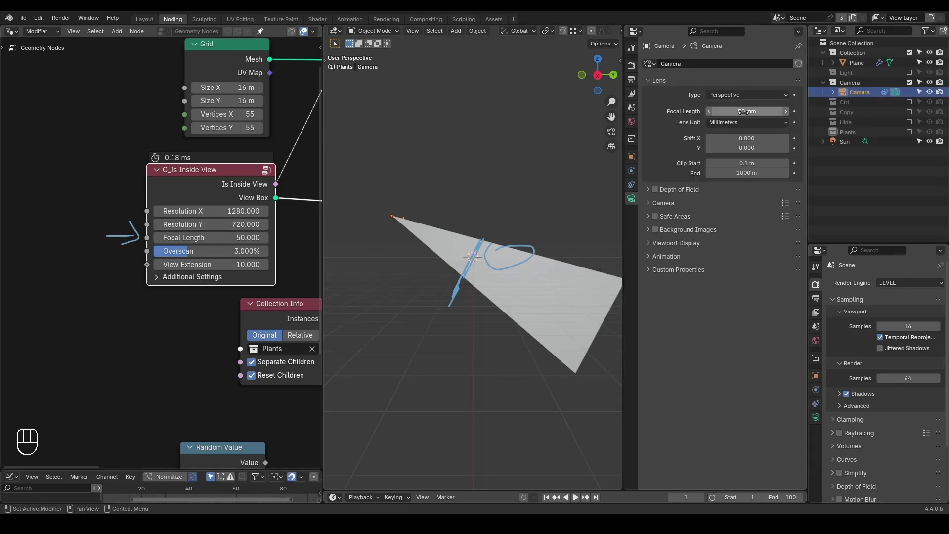
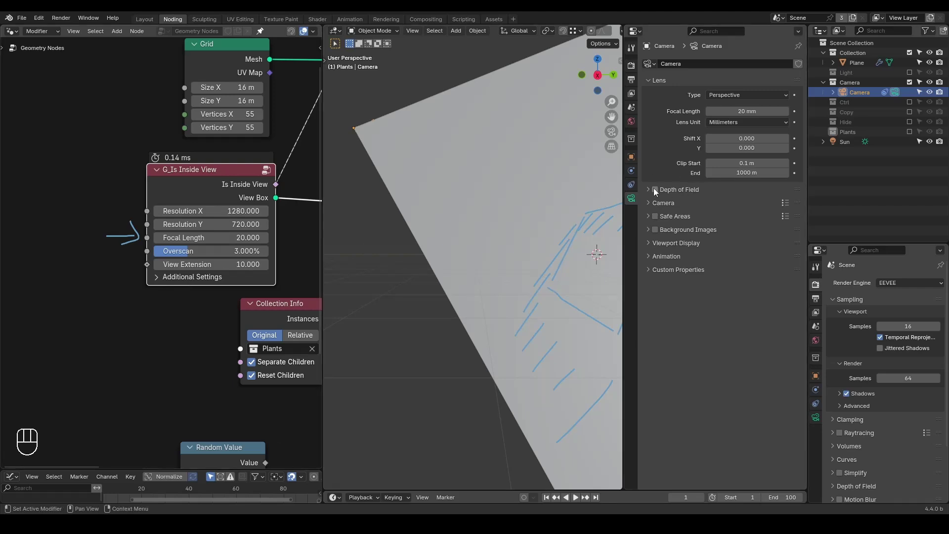
click(670, 210)
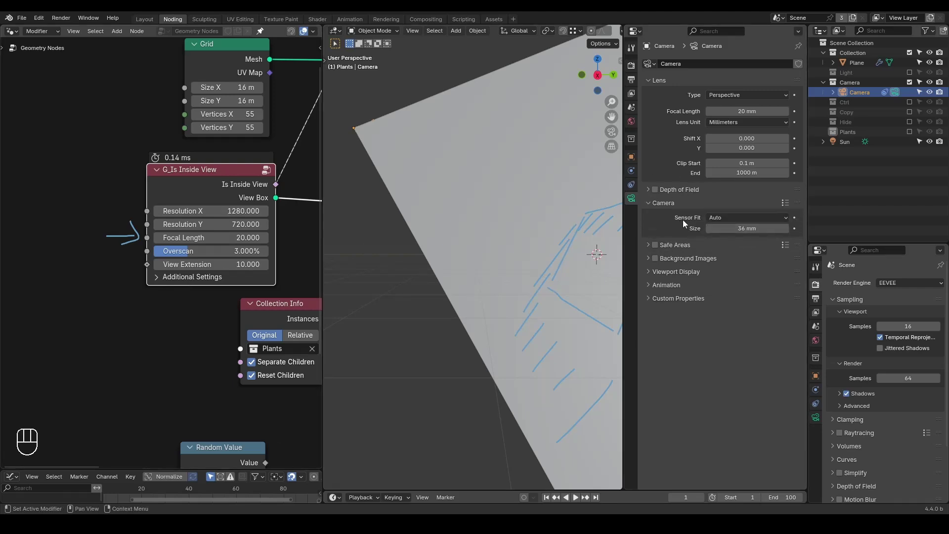
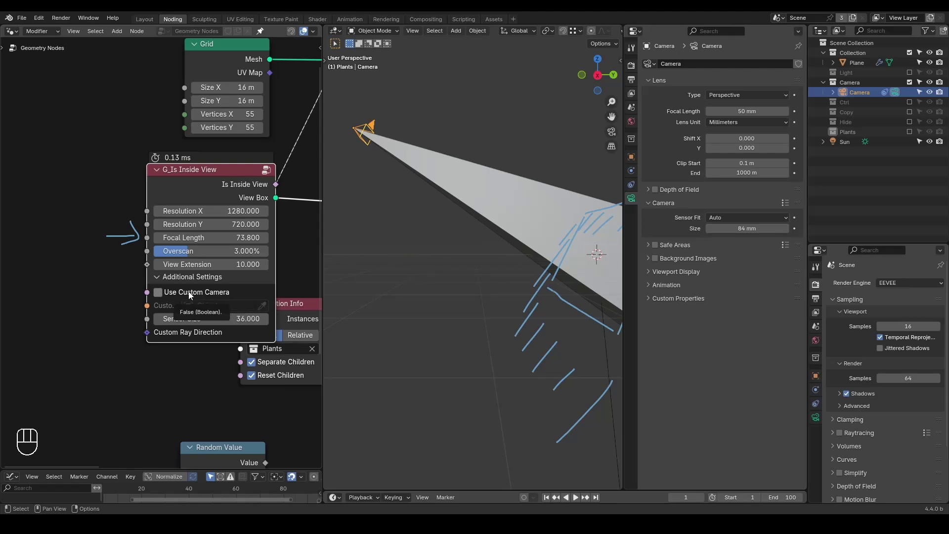
click(193, 295)
click(201, 294)
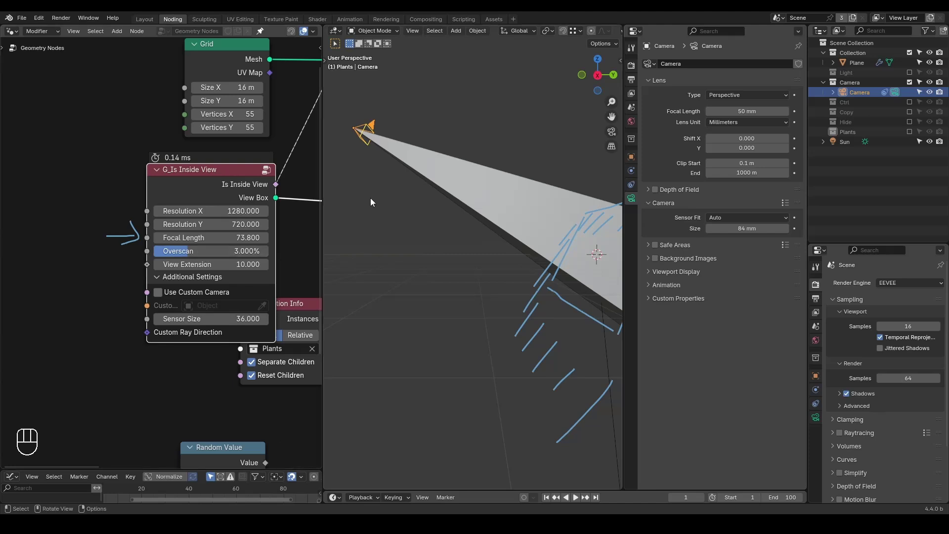
Undo the sensor change back to 36 mm and look through the camera.
key(w)
key(w)
key(w)
key(w)
click(477, 119)
key(KP_0)
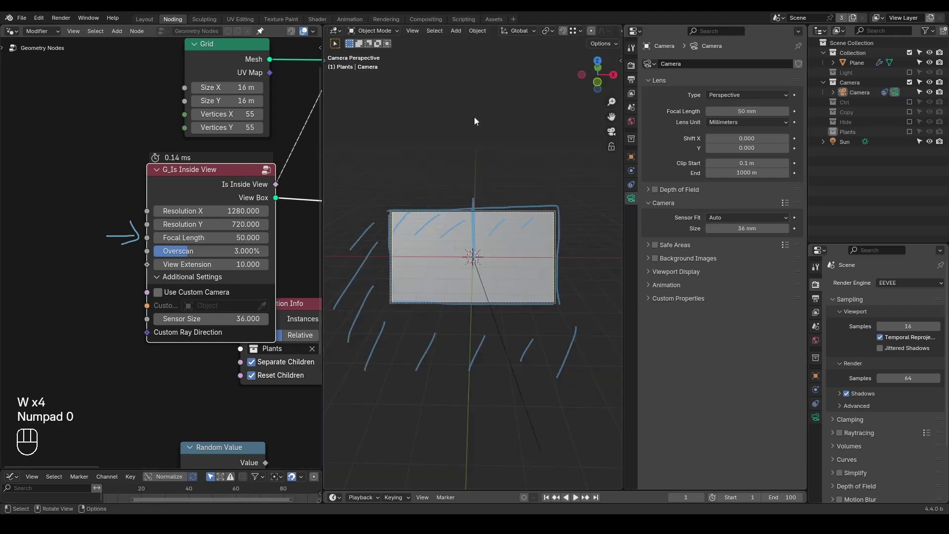
Show the scene's render settings and select the Plane.
click(639, 69)
click(692, 300)
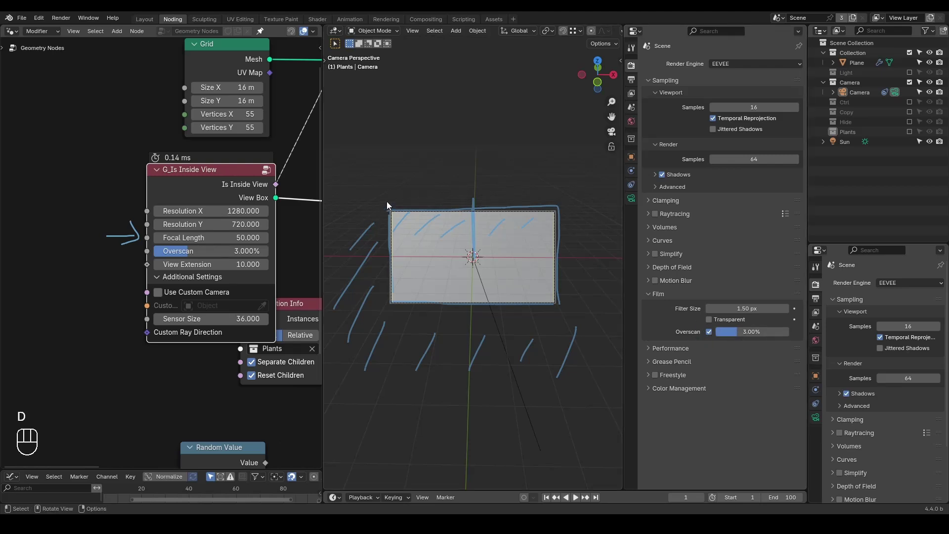
click(392, 204)
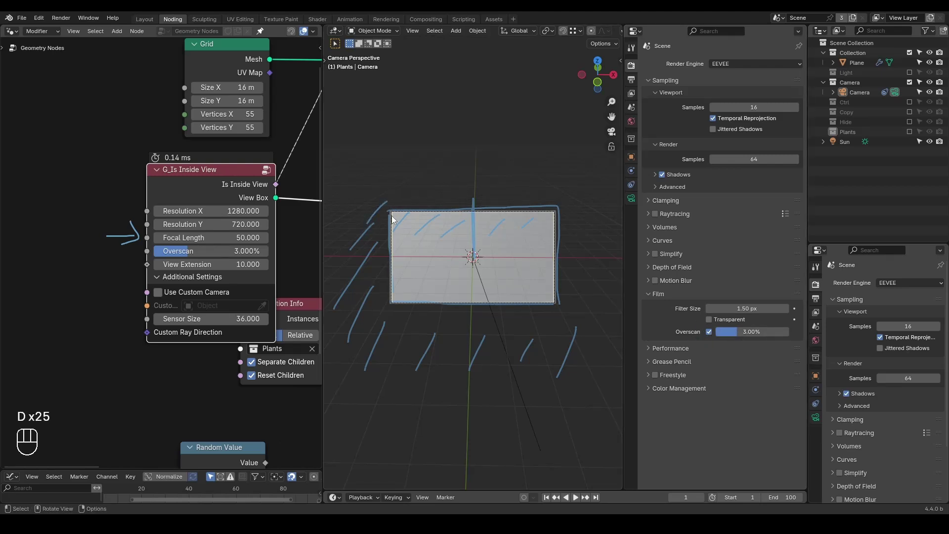
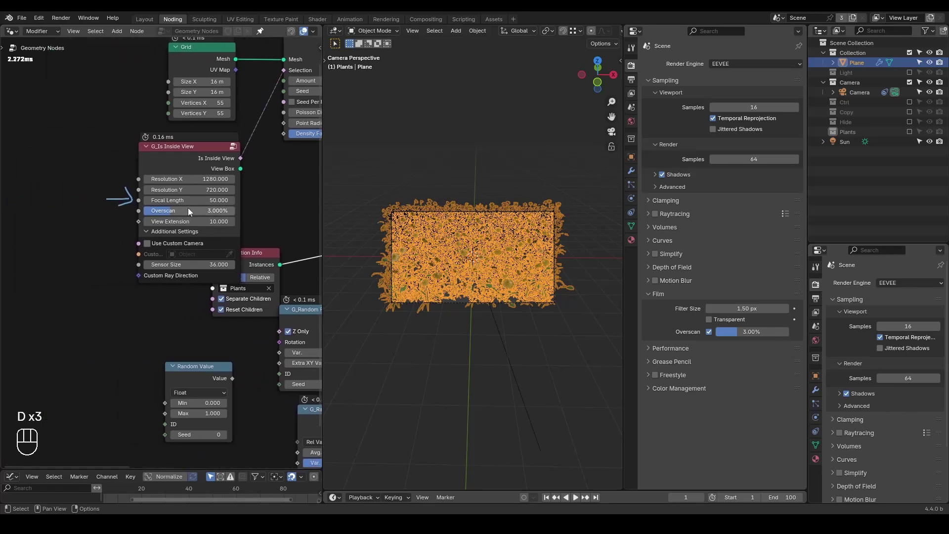
Set the Is Inside View overscan to 5%, briefly testing a much larger value.
drag(190, 211, 274, 211)
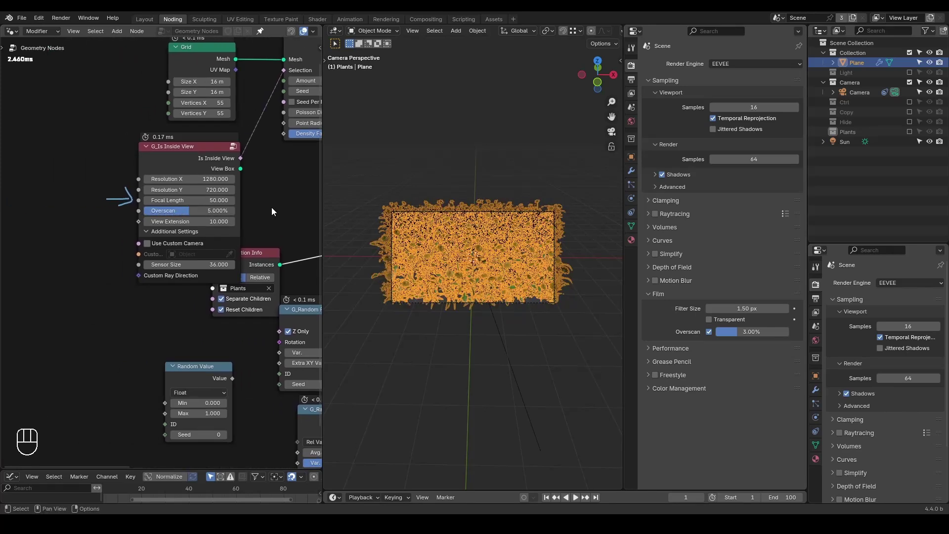
click(202, 214)
drag(209, 214, 278, 211)
key(5)
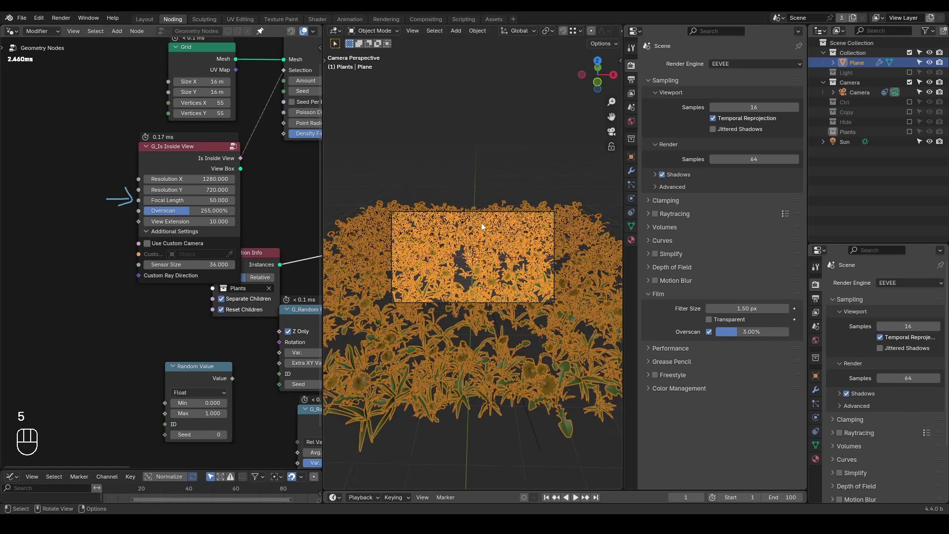
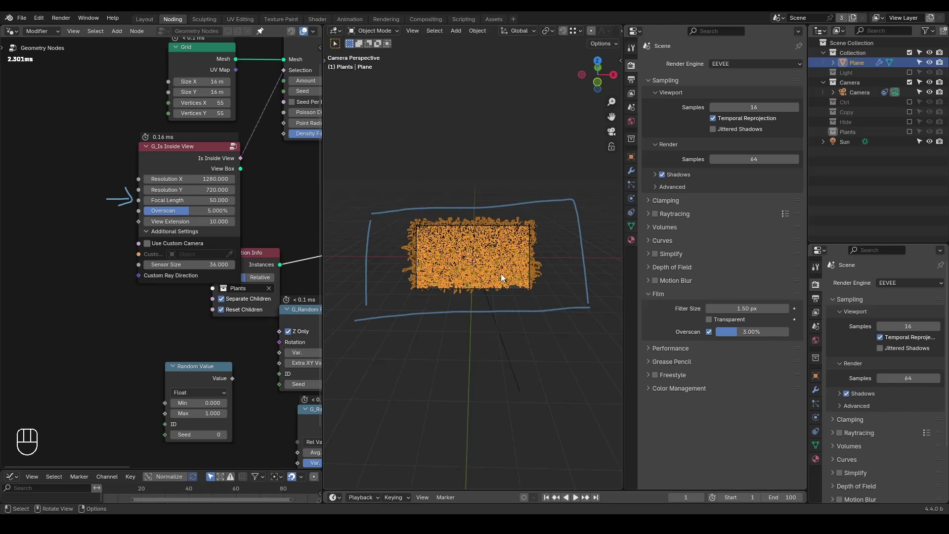
Pan the node editor to bring the point distribution nodes into view.
click(274, 176)
middle_click(274, 176)
click(116, 269)
middle_click(115, 269)
click(158, 237)
drag(126, 220, 279, 267)
key(q)
drag(481, 252, 480, 254)
key(q)
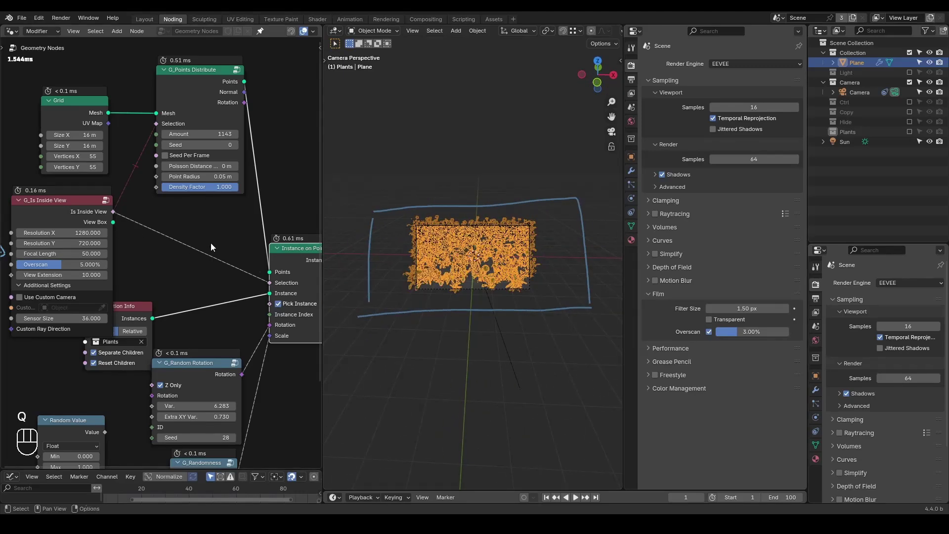
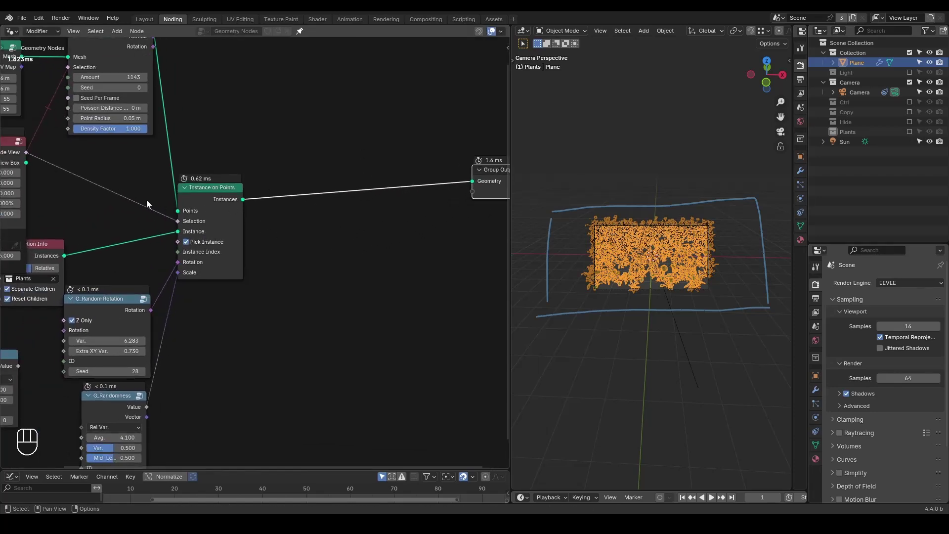
Insert the G_Bounding Box Preview node before the output and orbit to view the boxes under the camera.
click(112, 227)
key(ctrl+a)
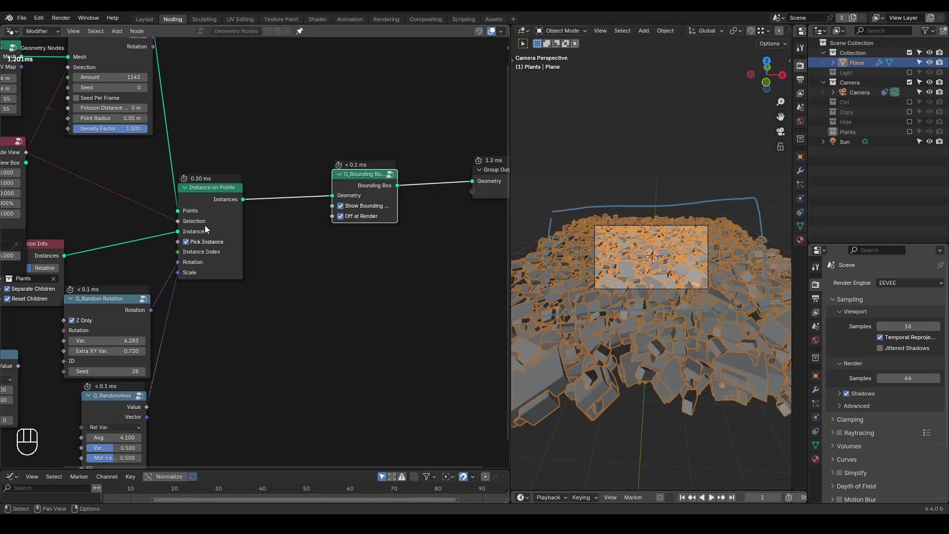
drag(649, 296, 657, 275)
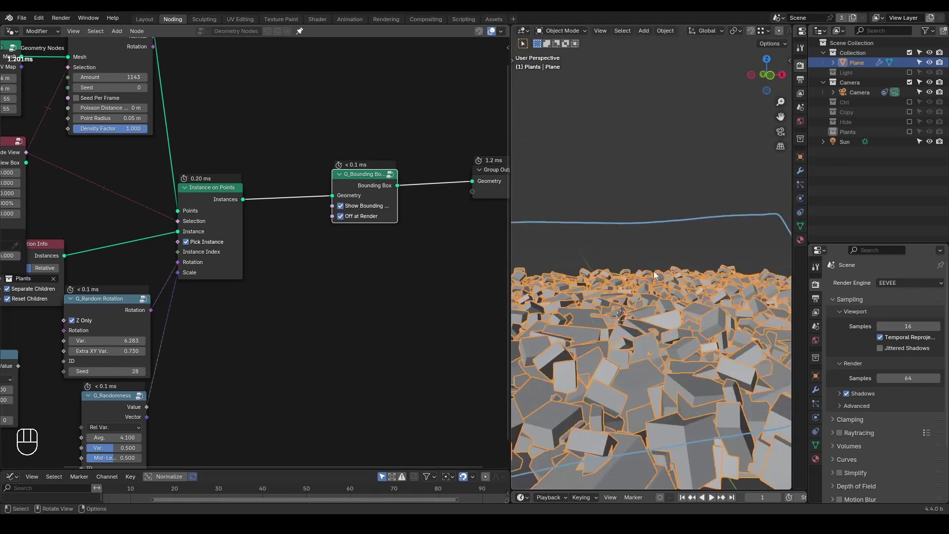
click(646, 295)
right_click(646, 295)
drag(640, 288, 624, 322)
drag(639, 298, 634, 296)
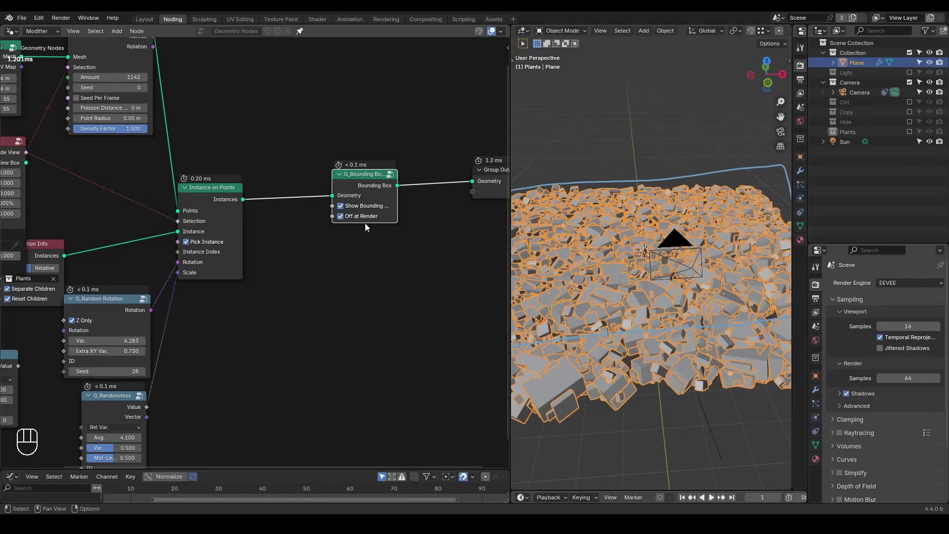
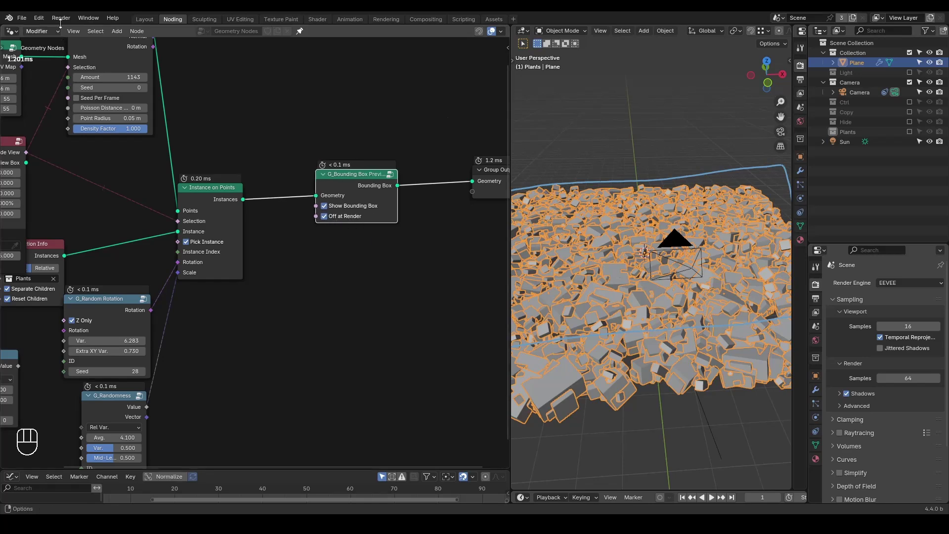
Toggle Show Bounding Box off to reveal flowers, then back on, and orbit around the boxes.
drag(63, 24, 373, 124)
click(399, 141)
click(347, 211)
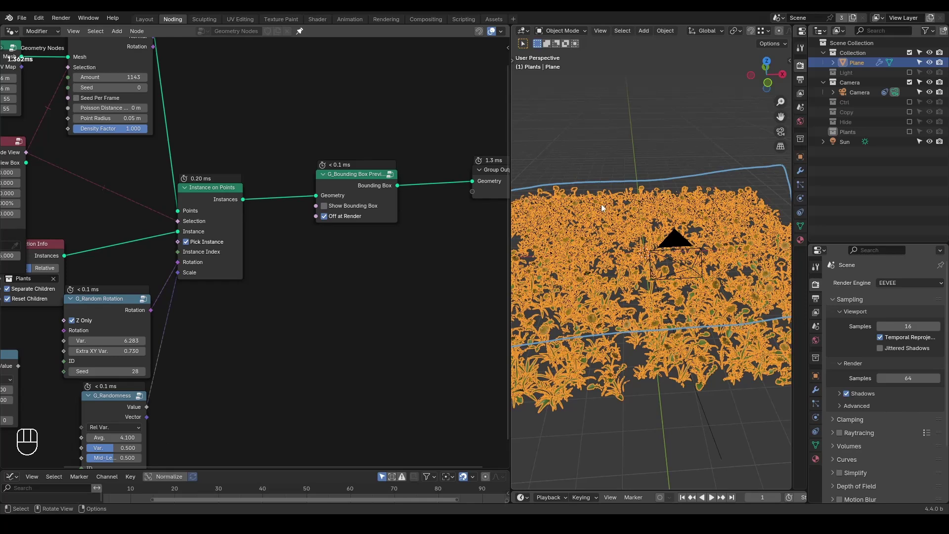
drag(633, 227, 507, 246)
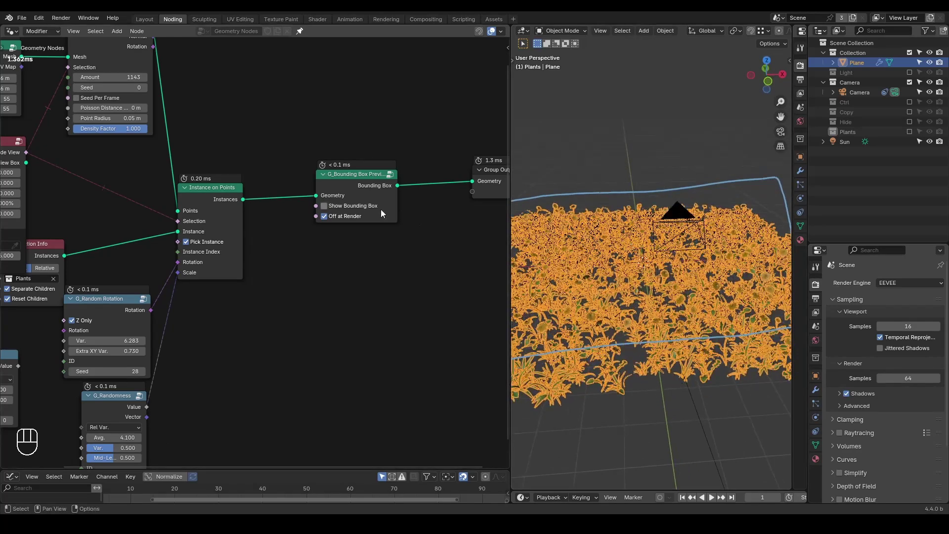
click(375, 212)
click(644, 147)
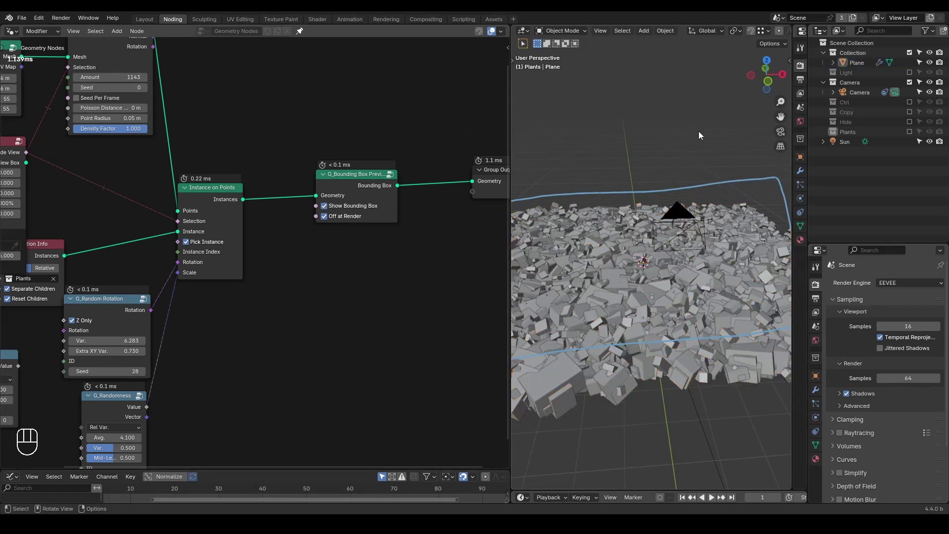
drag(619, 244, 615, 253)
middle_click(614, 249)
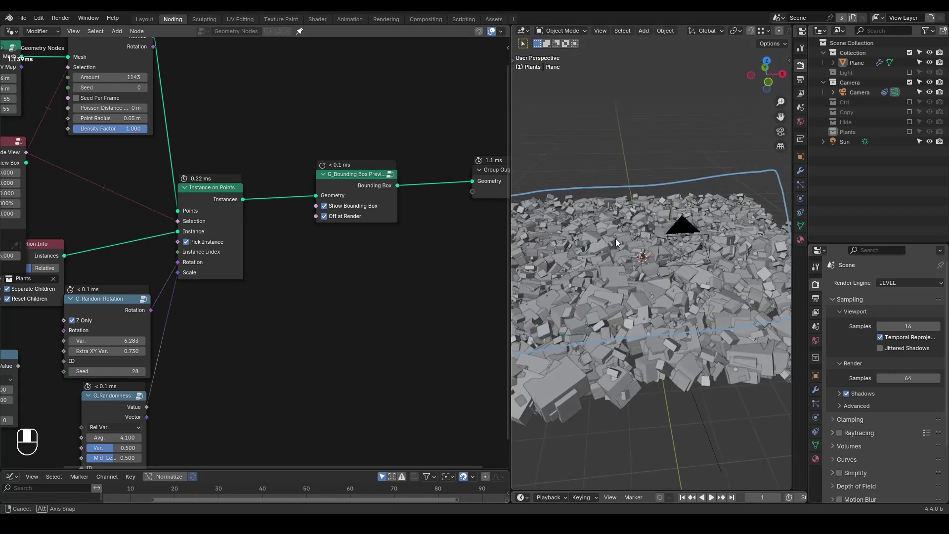
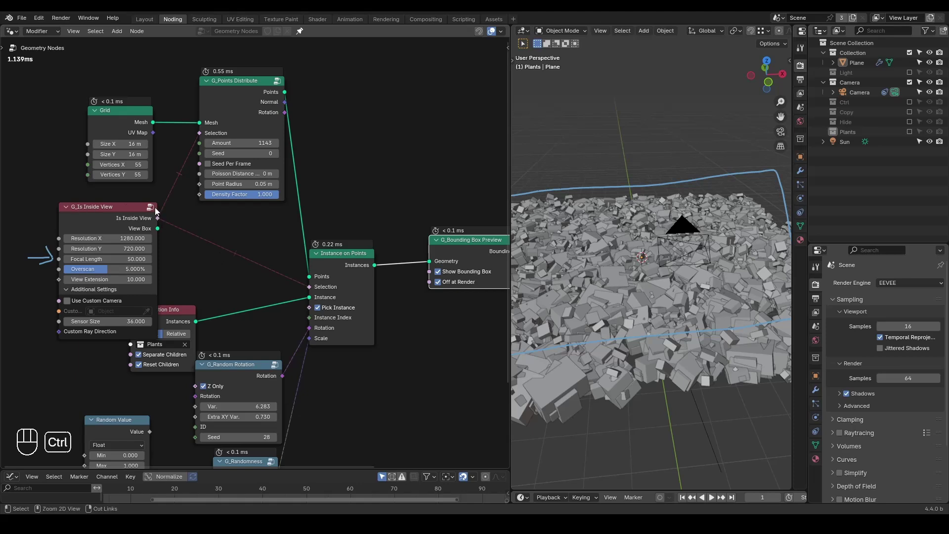
Search the add-node menu for 'view' to find the Viewport Render Count node.
click(170, 165)
click(357, 126)
key(ctrl+a)
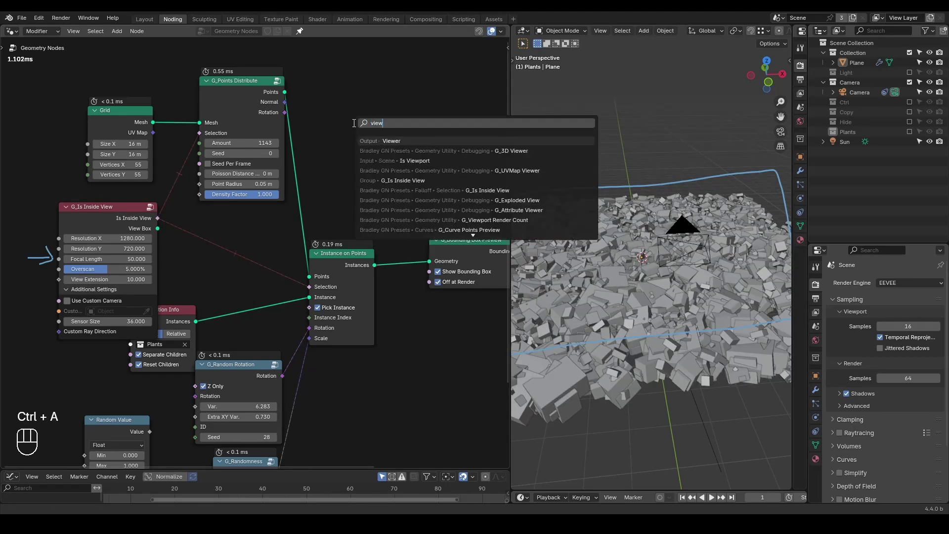